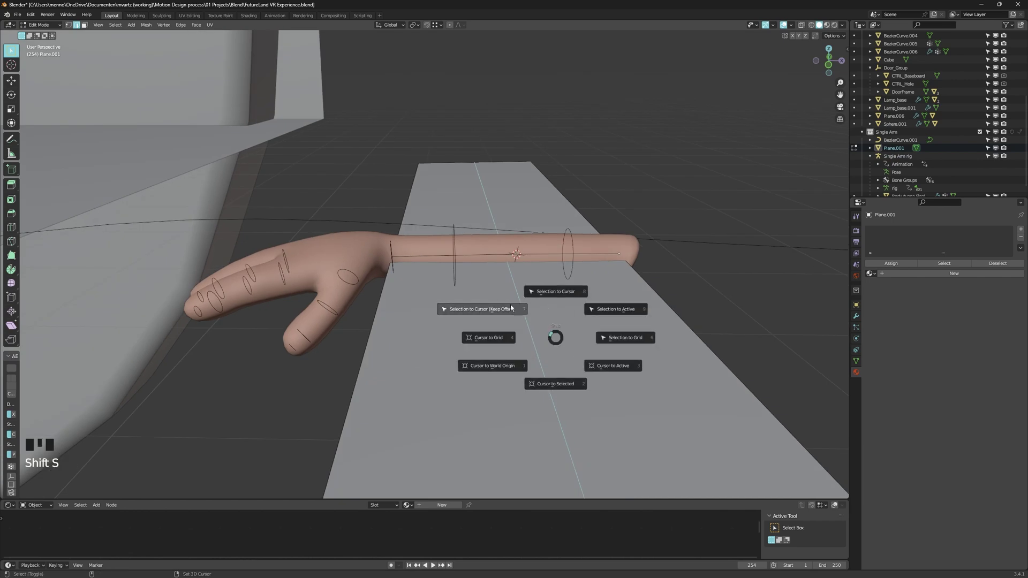
Snap the 3D cursor to the selected geometry and select the guide plane.
key("a")
key("s")
left_click_drag(509, 297, 860, 320)
left_click(860, 321)
Slide Plane.001 along X with its Curve modifier so it lies over the forearm.
left_click_drag(920, 230, 1013, 258)
left_click_drag(425, 275, 352, 237)
key("g")
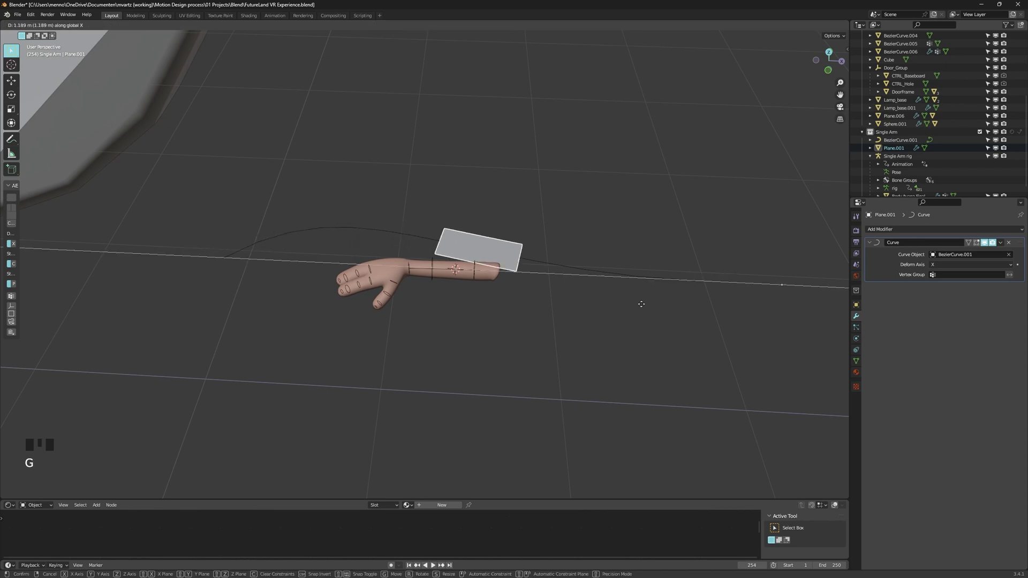
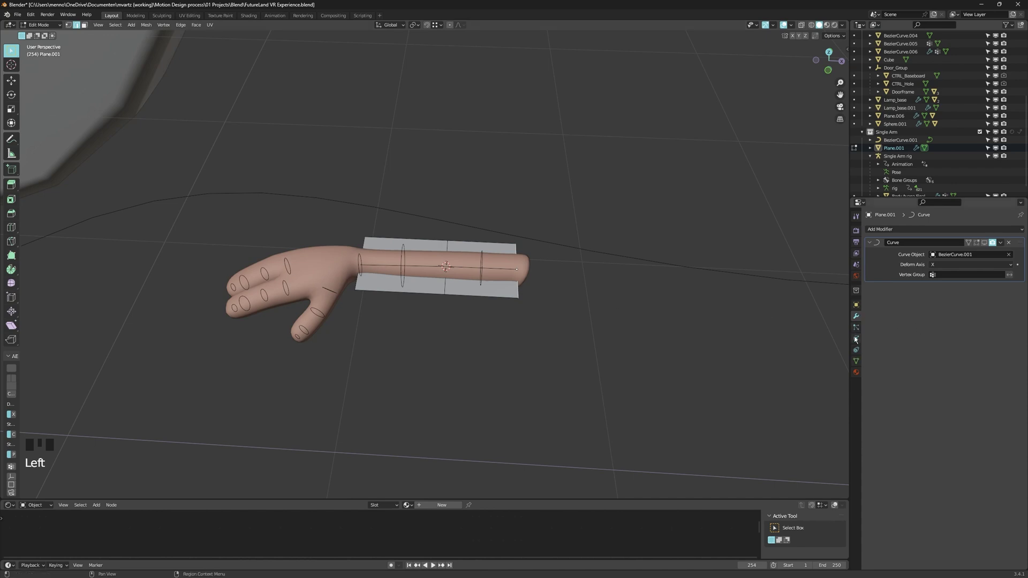
Add Root, Elbow and Wrist vertex groups to the guide plane's mesh data.
left_click(859, 366)
left_click_drag(1021, 258, 890, 261)
left_click(889, 261)
key("o")
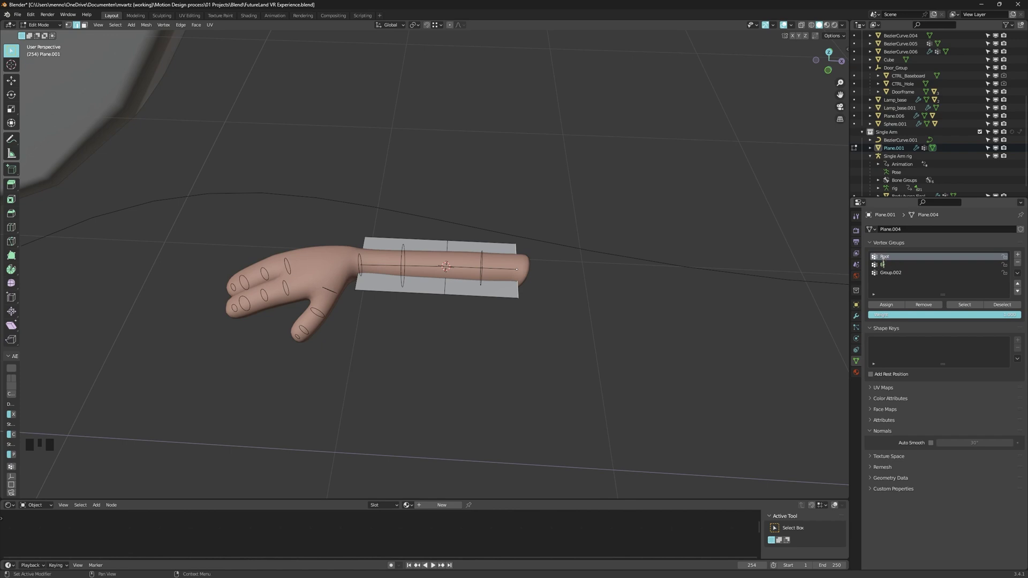
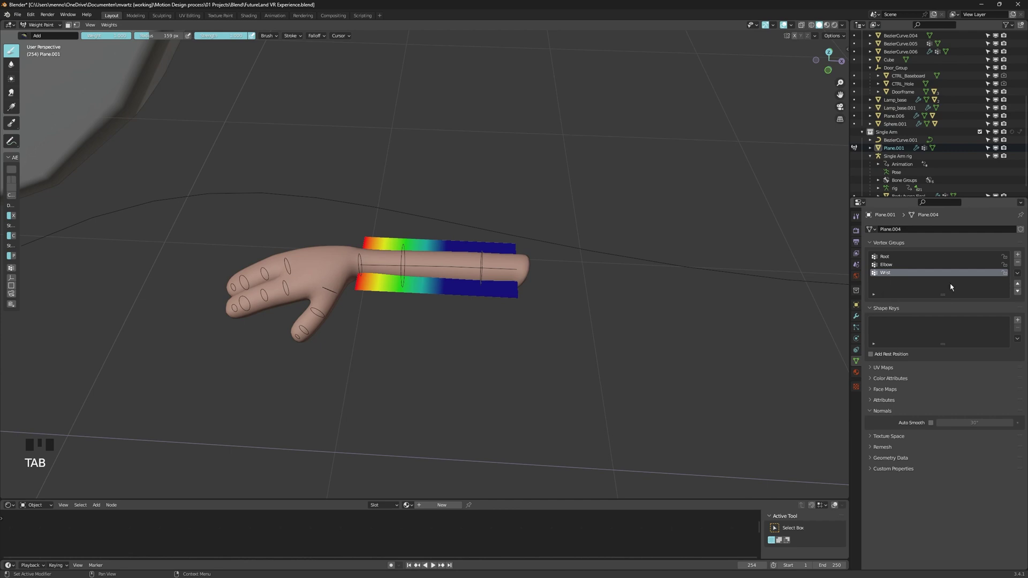
Finish weight painting the groups and select the upper arm bone for posing.
key("Up")
key("Up")
key("Down")
key("Down")
key("Up")
key("Up")
left_click(602, 330)
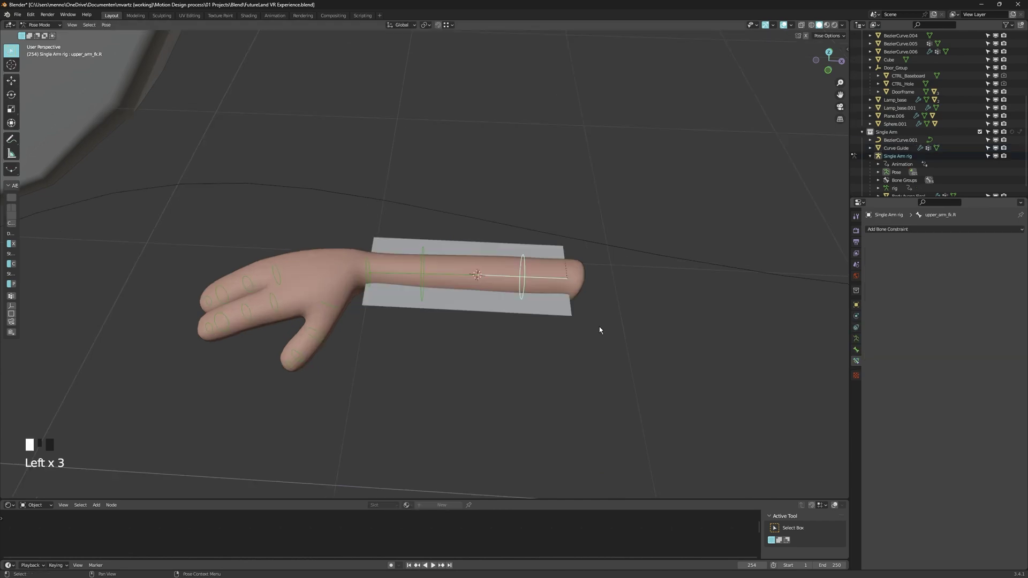
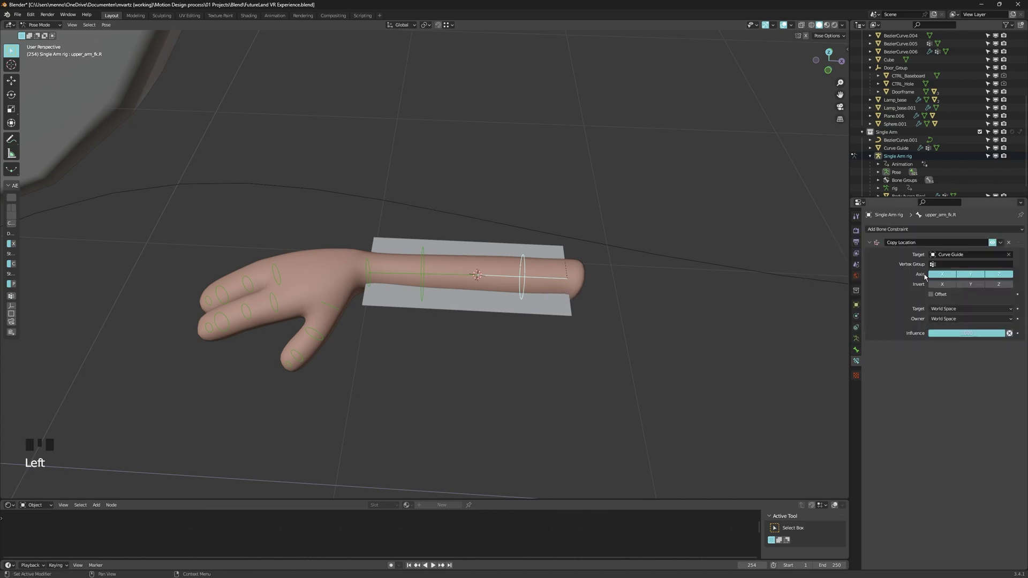
Make upper_arm_fk.R follow Curve Guide's Root group and inspect the raised arm.
left_click_drag(949, 267, 1005, 352)
left_click(1014, 362)
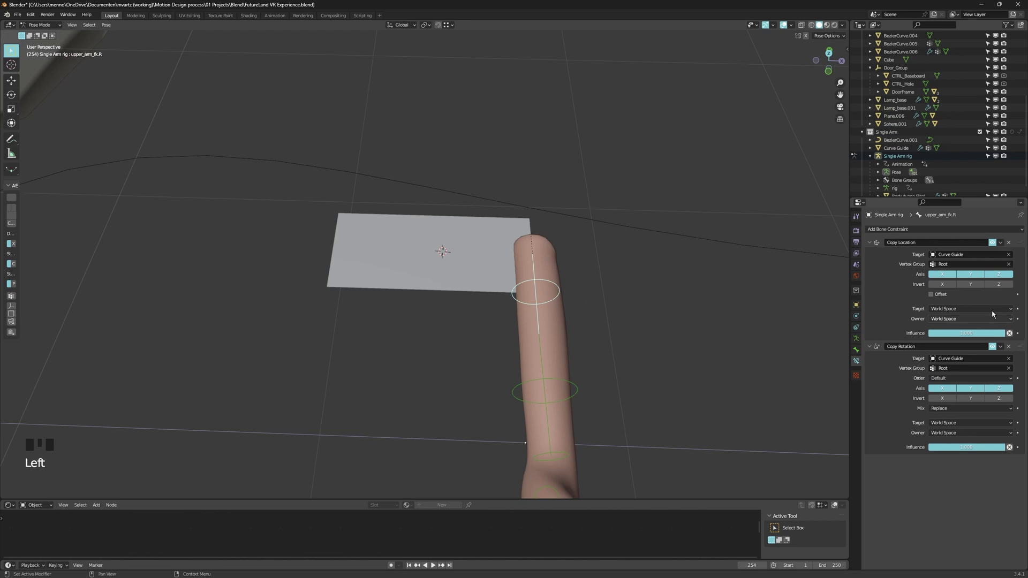
left_click_drag(969, 254, 1011, 474)
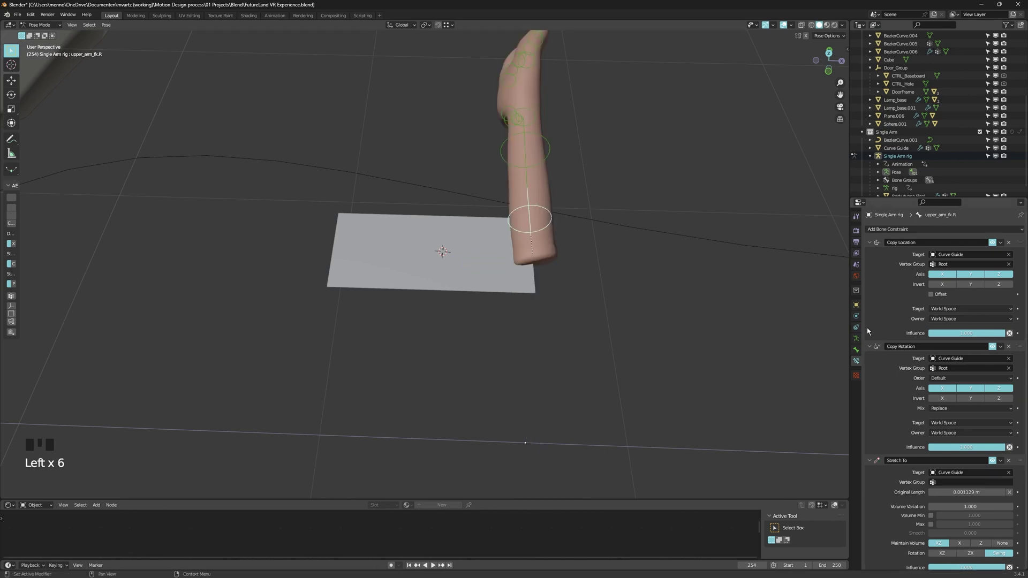
Select the Curve Guide plane and move its vertices in Edit Mode to reshape it.
left_click_drag(957, 484, 511, 295)
left_click_drag(511, 295, 499, 279)
left_click(499, 278)
left_click_drag(521, 282, 539, 287)
key("Tab")
key("a")
key("t")
key("y")
key("x")
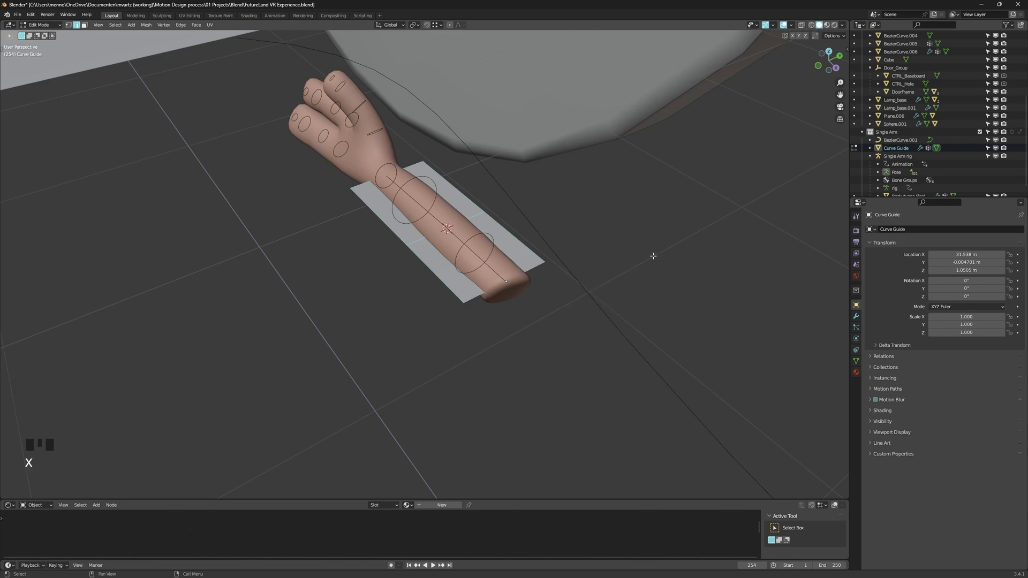
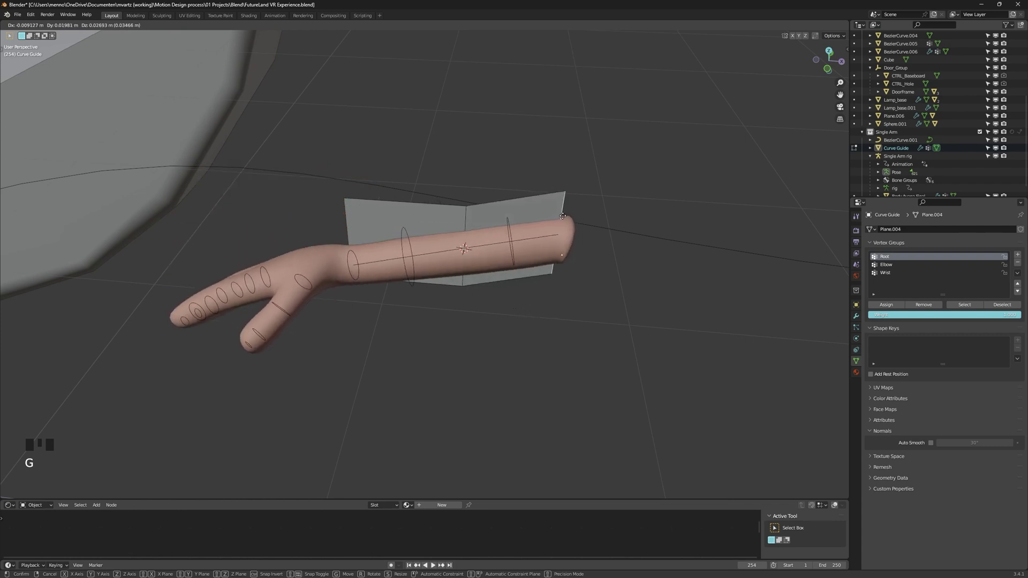
Copy the upper arm's constraints onto forearm_fk.R via Copy Constraints to Selected Bones.
left_click(843, 358)
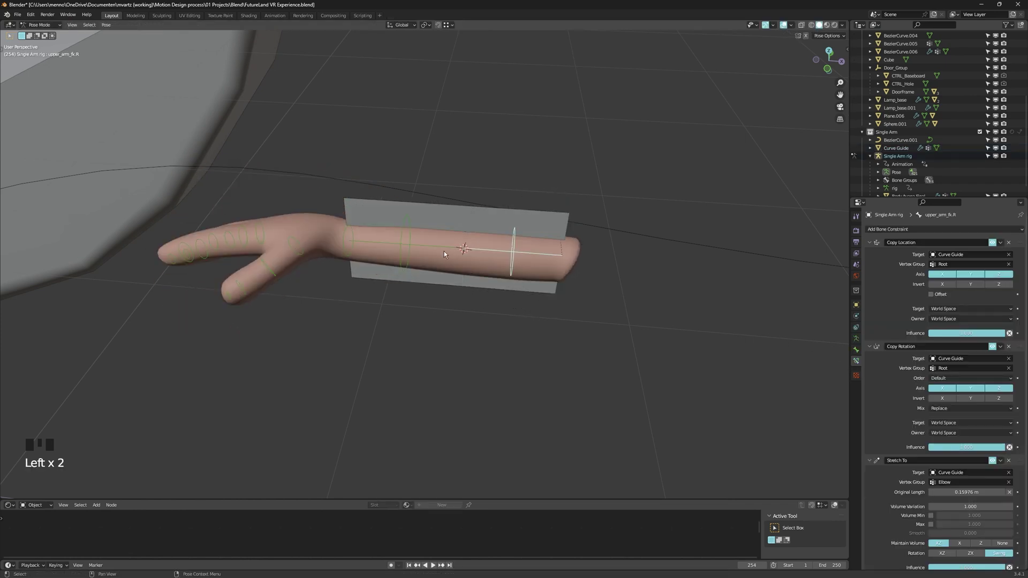
left_click(446, 251)
left_click(489, 251)
key("ctrl+shift+c")
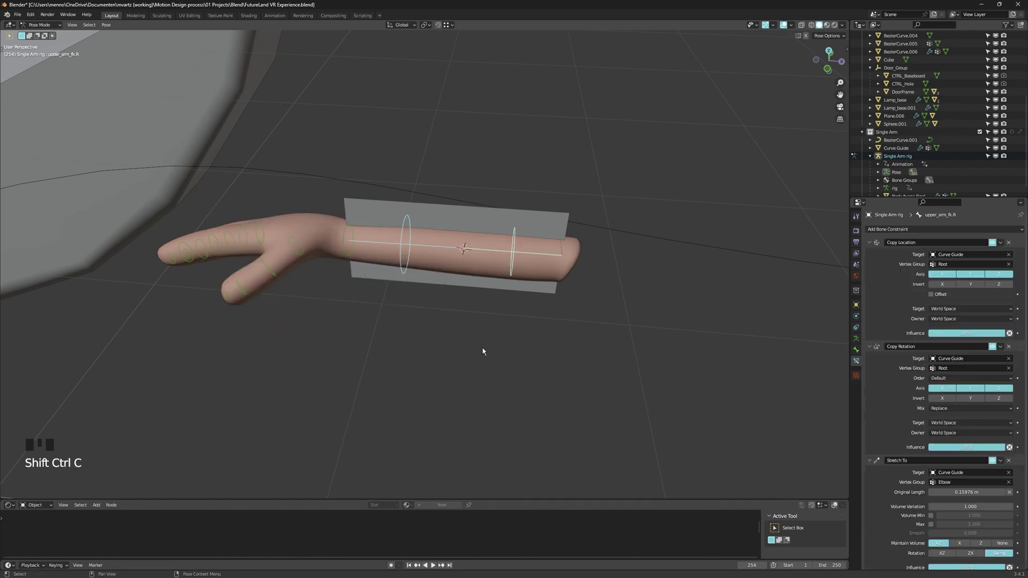
key("F3")
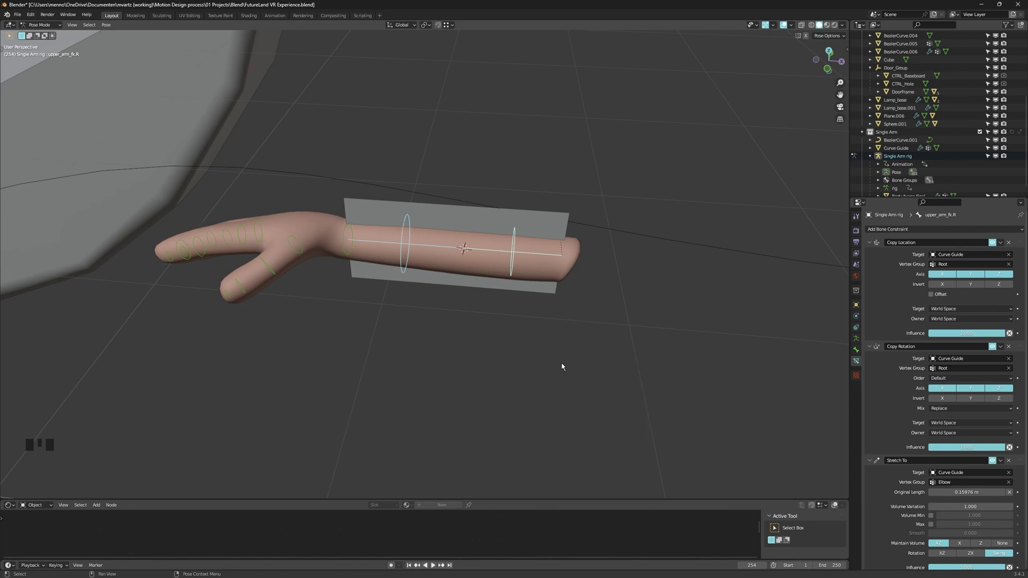
key("alt+a")
left_click(421, 246)
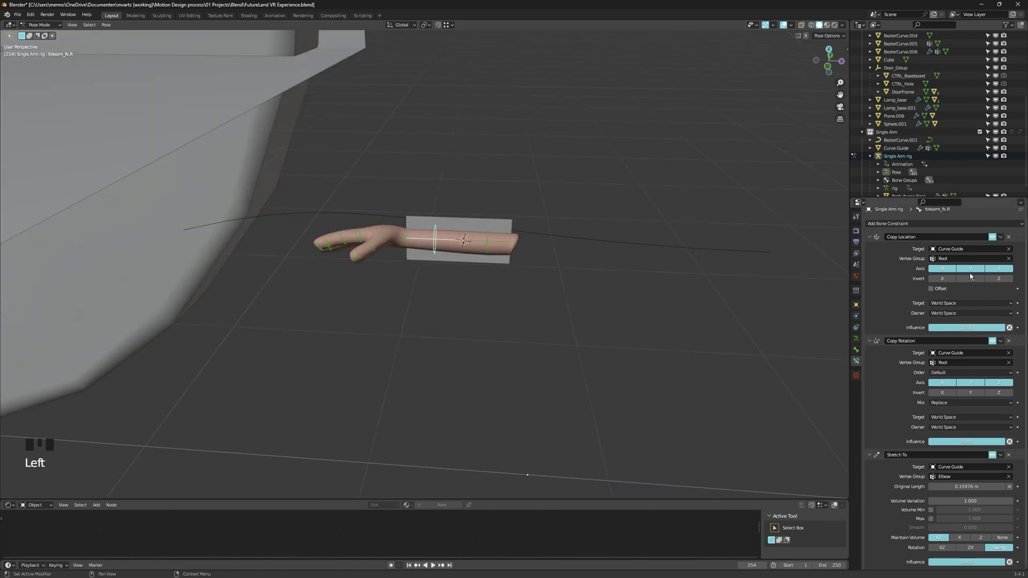
Set the forearm's constraints to follow the Elbow group and stretch to Wrist.
left_click(980, 264)
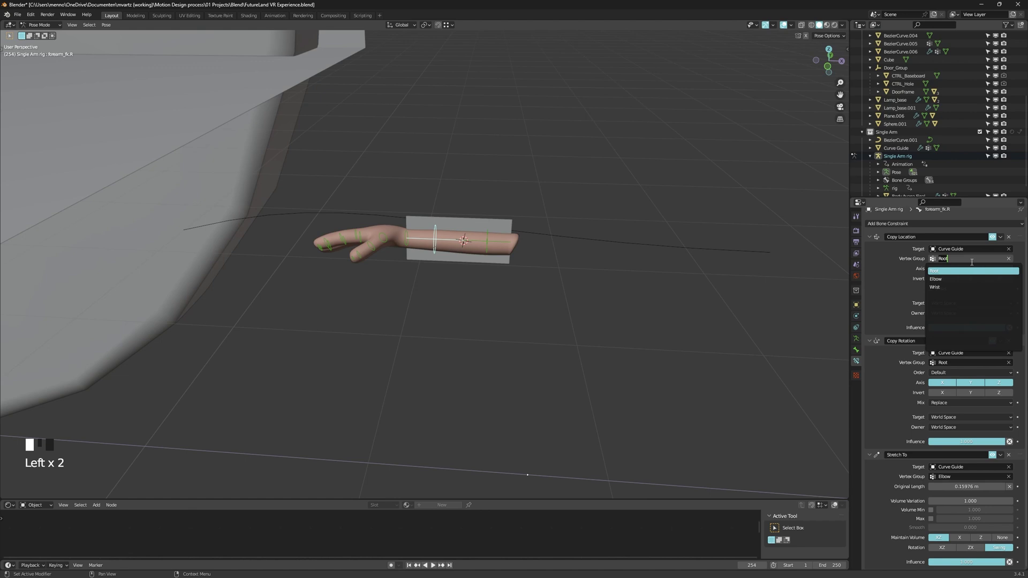
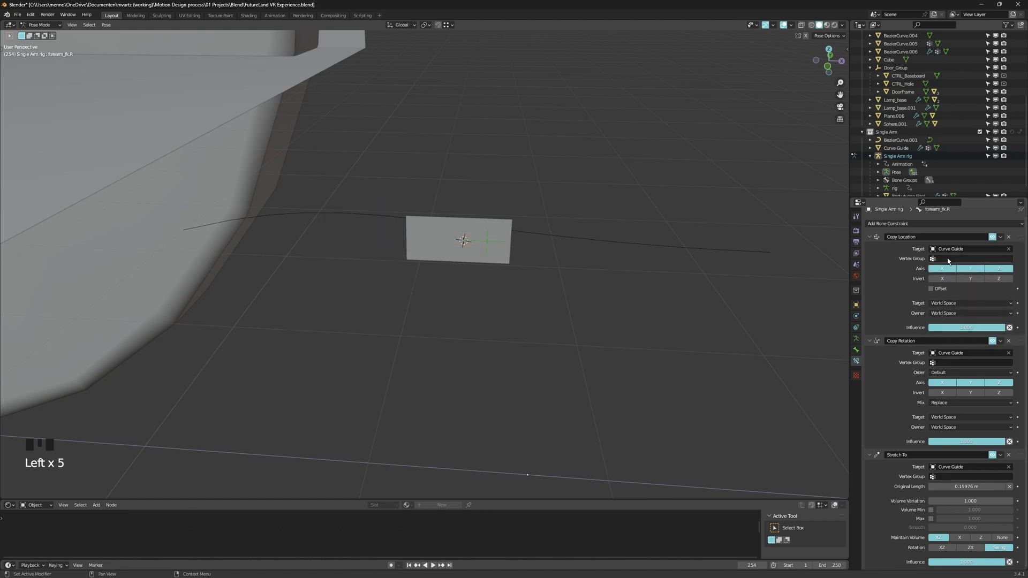
left_click_drag(950, 260, 1010, 491)
left_click(1012, 493)
middle_click(404, 251)
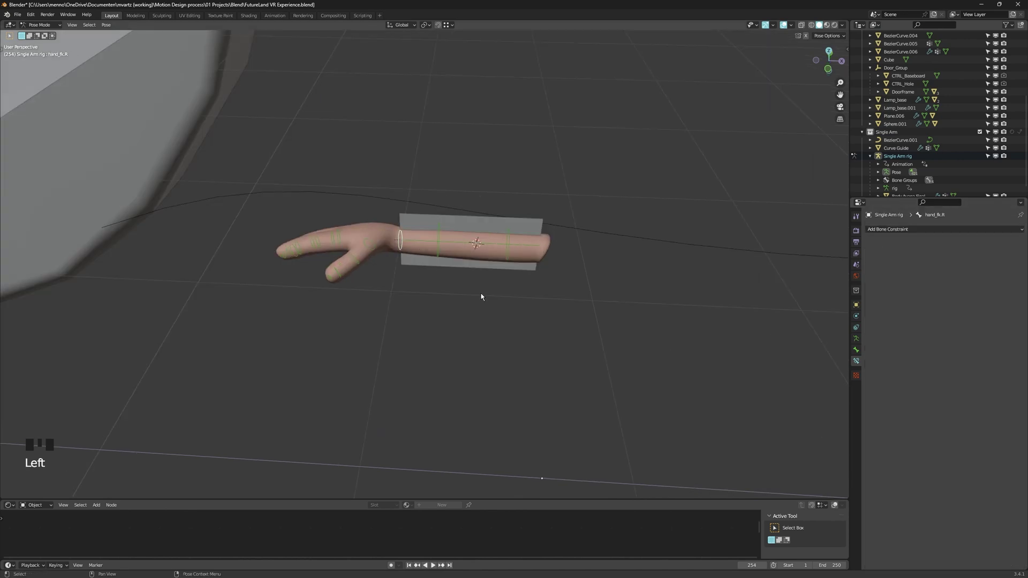
Select the hand and forearm bones and copy the constraints across to the hand.
left_click(442, 253)
left_click(405, 252)
left_click(440, 254)
key("F3")
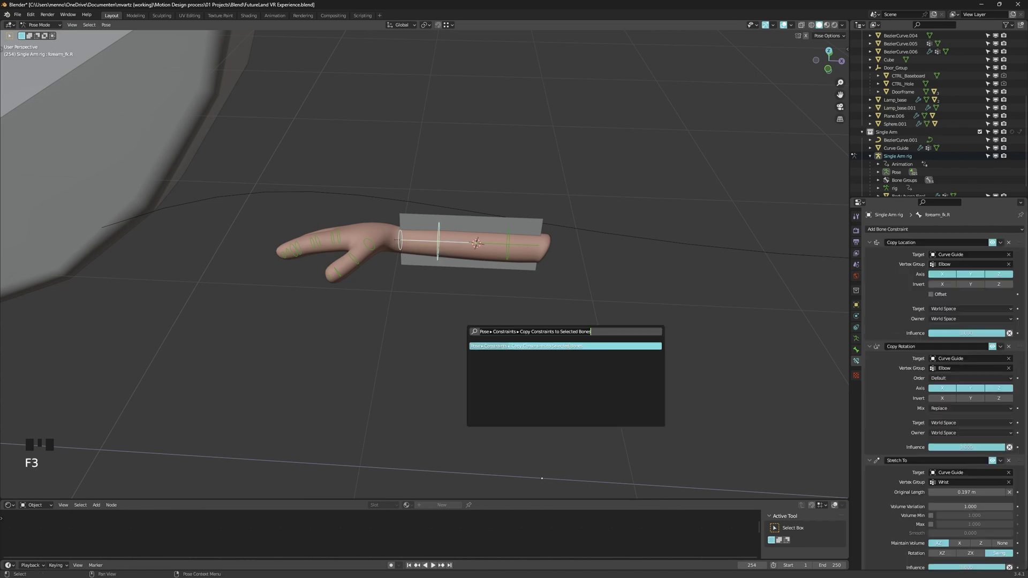
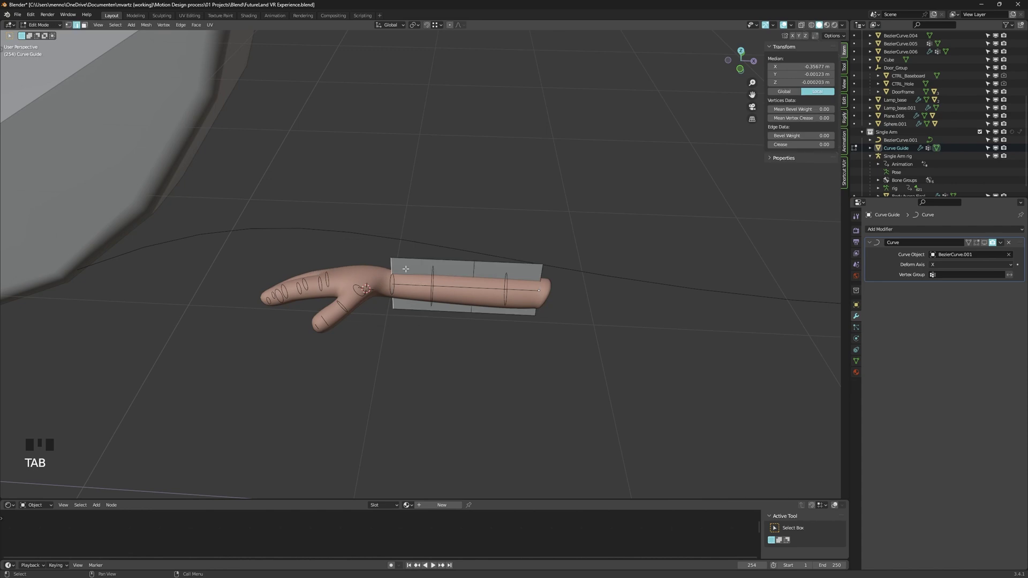
Extrude the guide plane's edge toward the hand and add a fourth vertex group.
key("e")
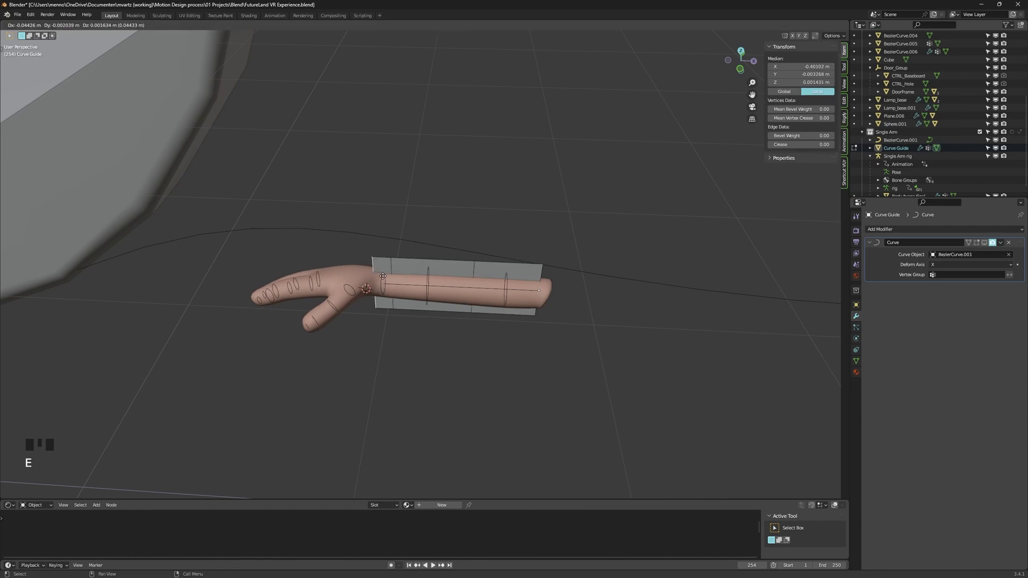
key("shift+s")
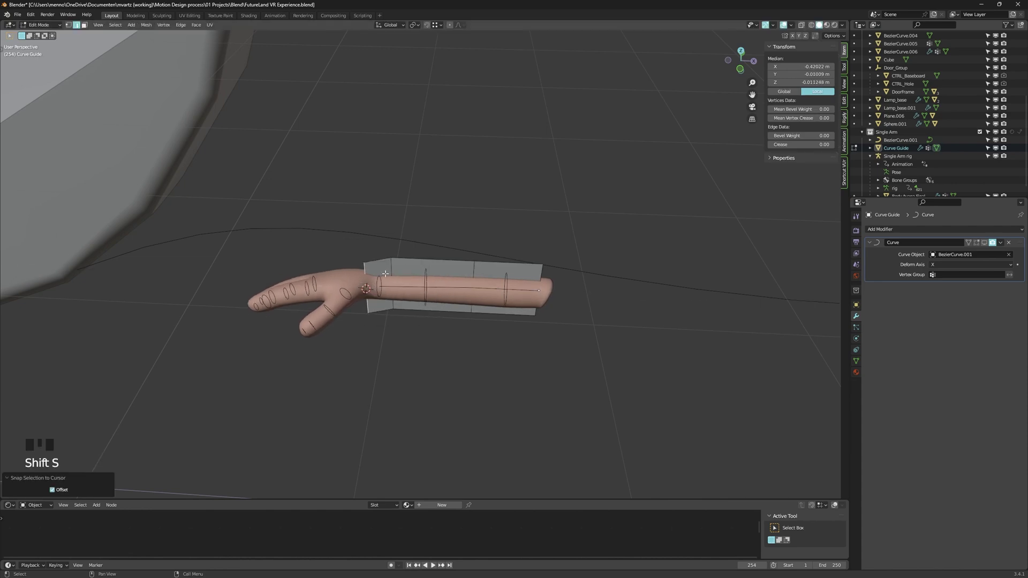
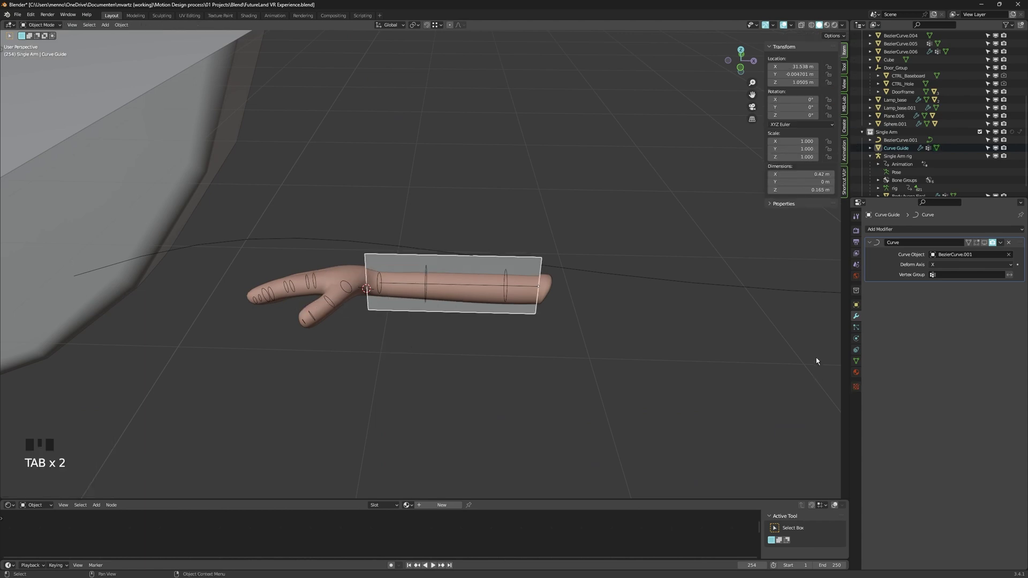
left_click(860, 367)
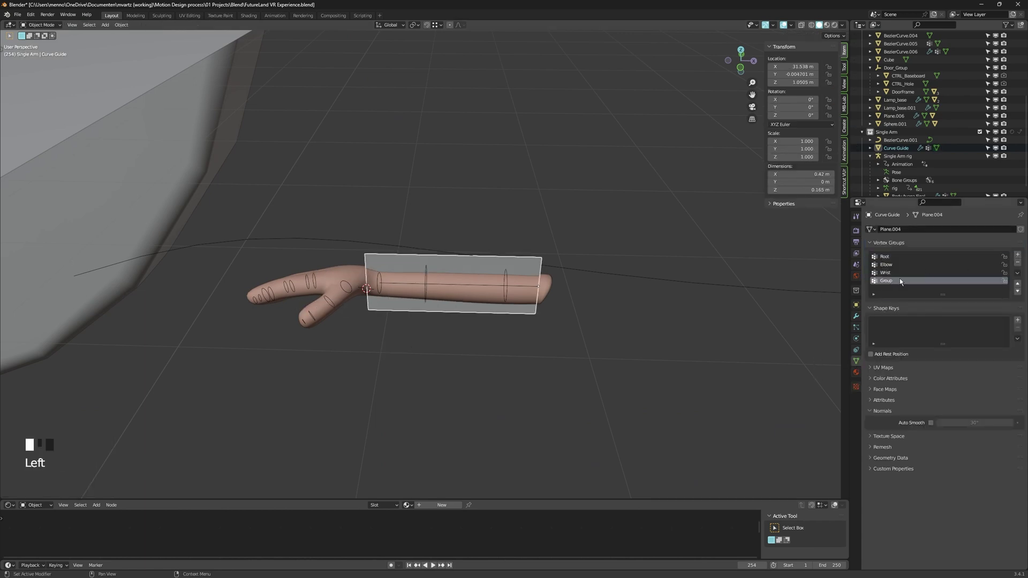
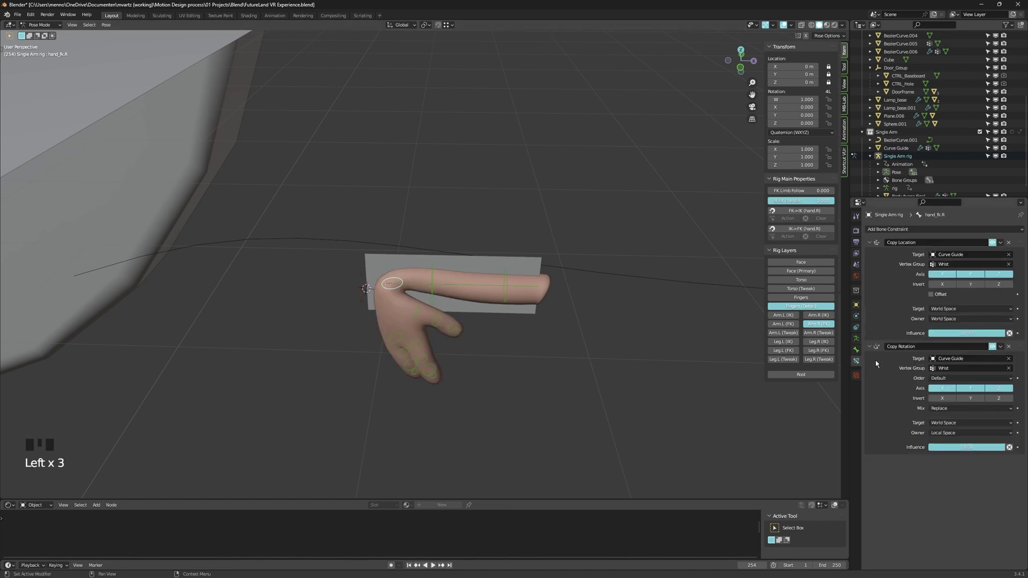
Set Curve Guide as hand_fk.R's stretch target and test-rotate the hand bone.
left_click_drag(903, 235, 953, 299)
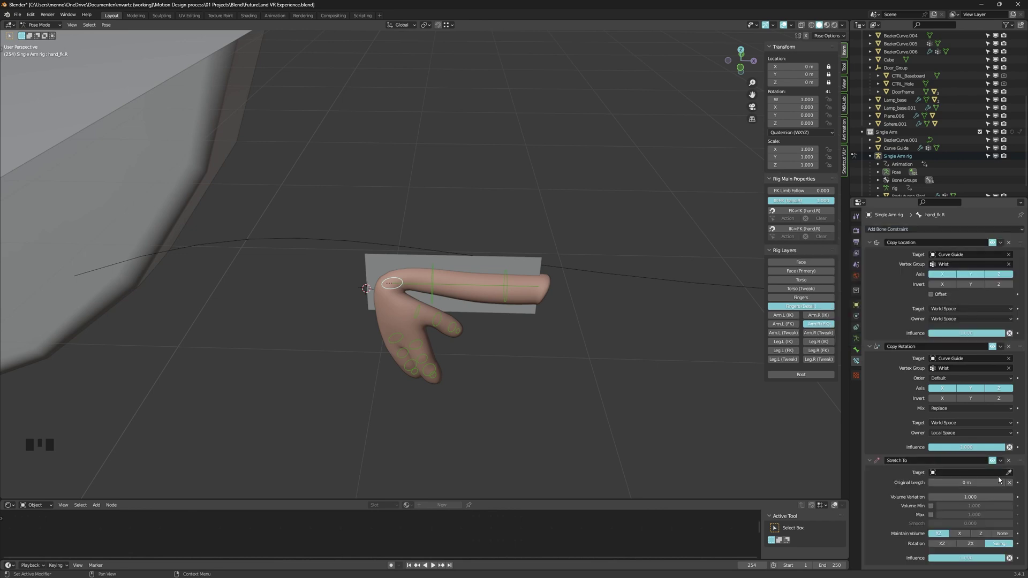
left_click(1013, 474)
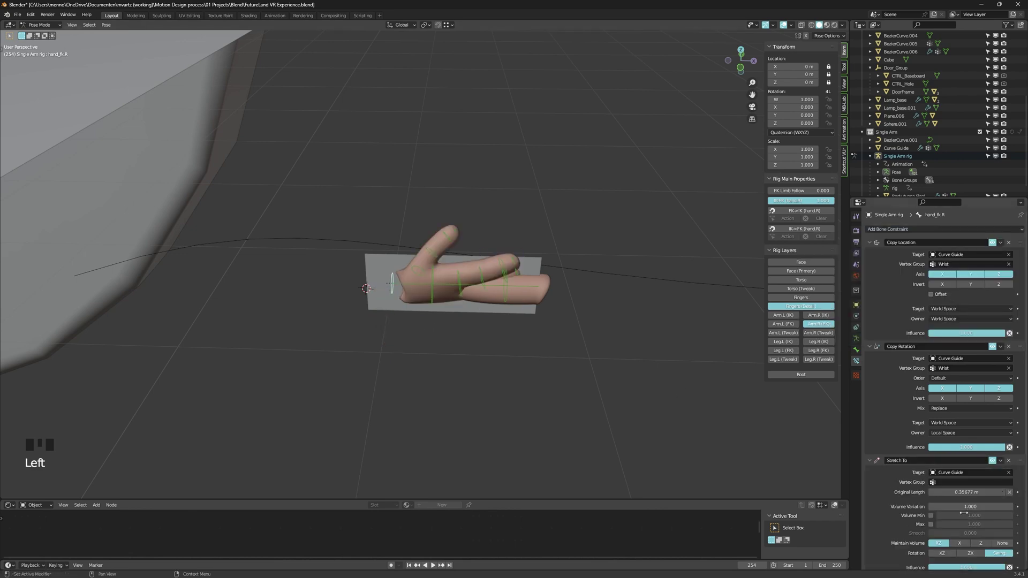
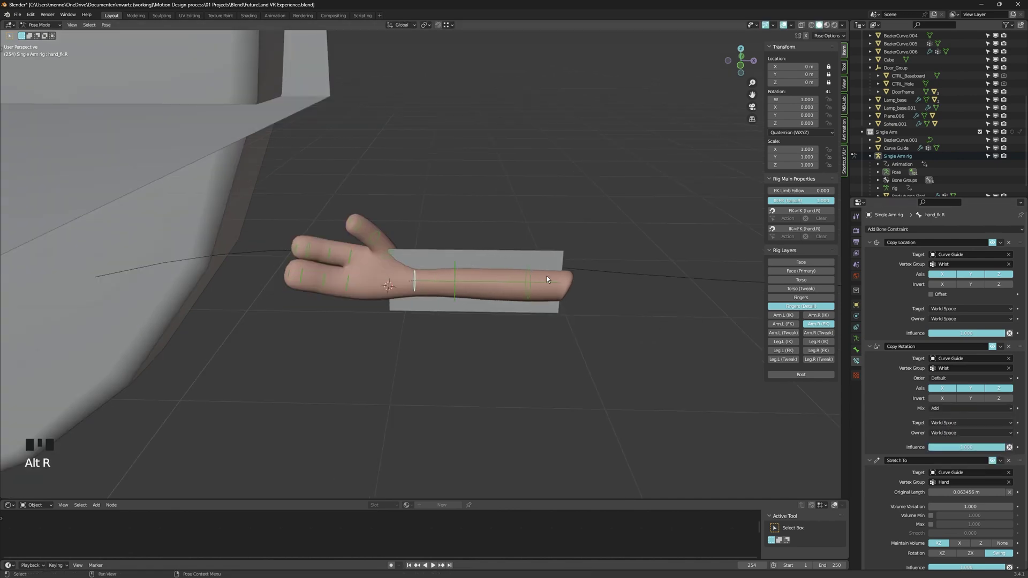
key("r")
key("r")
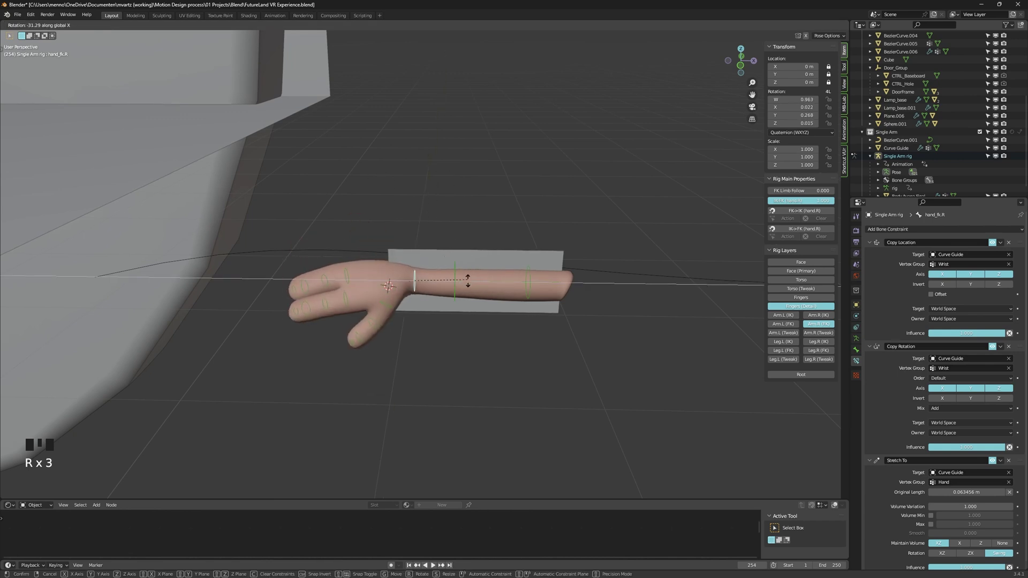
Select Curve Guide and adjust its Curve modifier settings before sliding it.
left_click(413, 262)
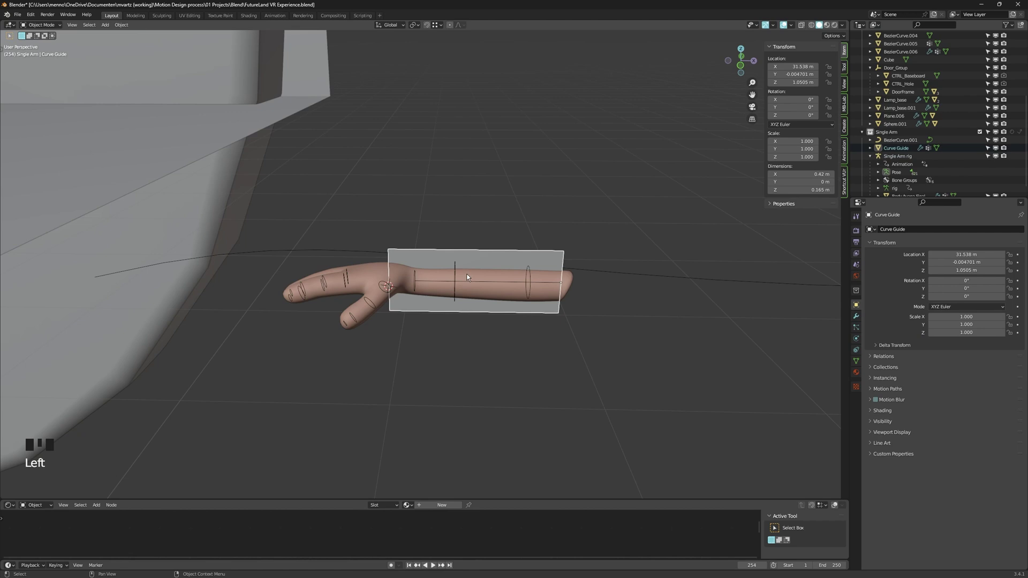
left_click(859, 319)
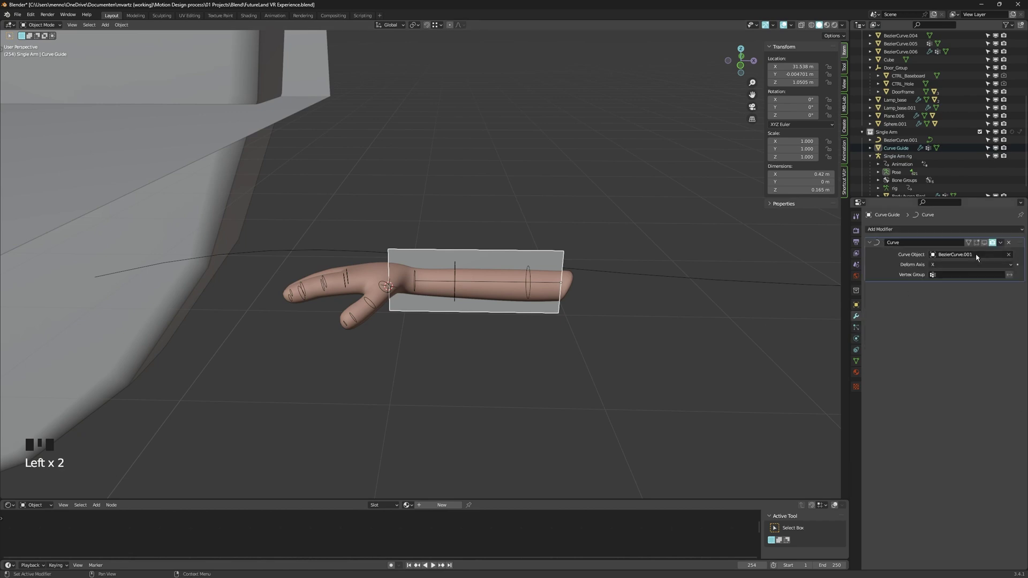
left_click(987, 247)
left_click_drag(404, 285, 356, 298)
Slide Curve Guide along X so the arm travels around the reshaped BezierCurve.001.
key("g")
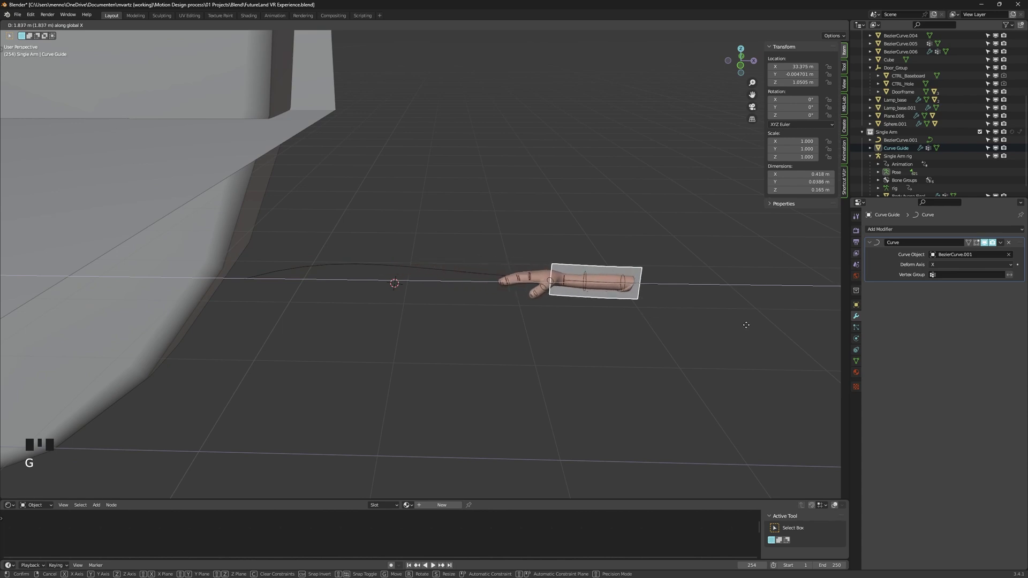
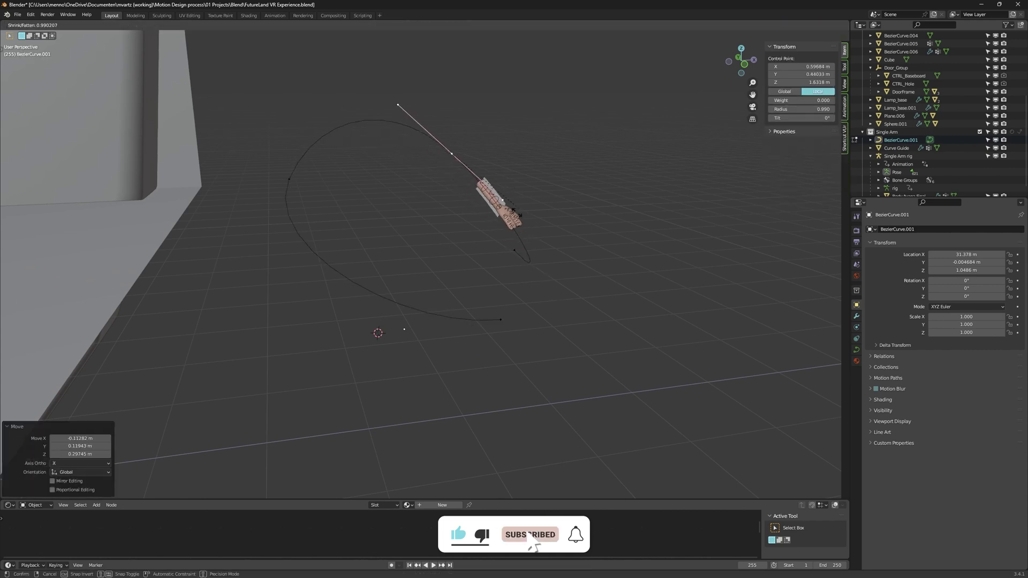
key("g")
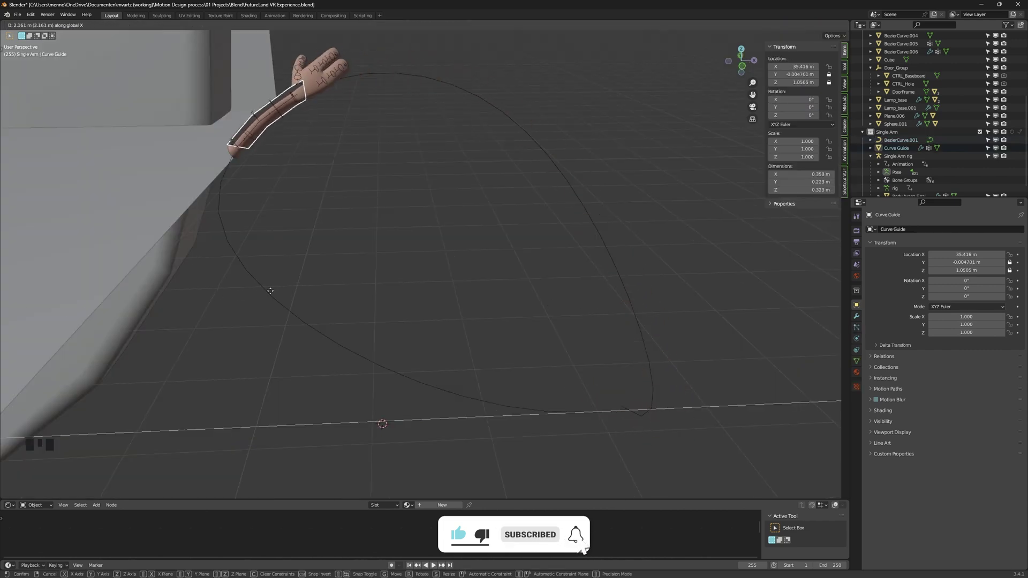
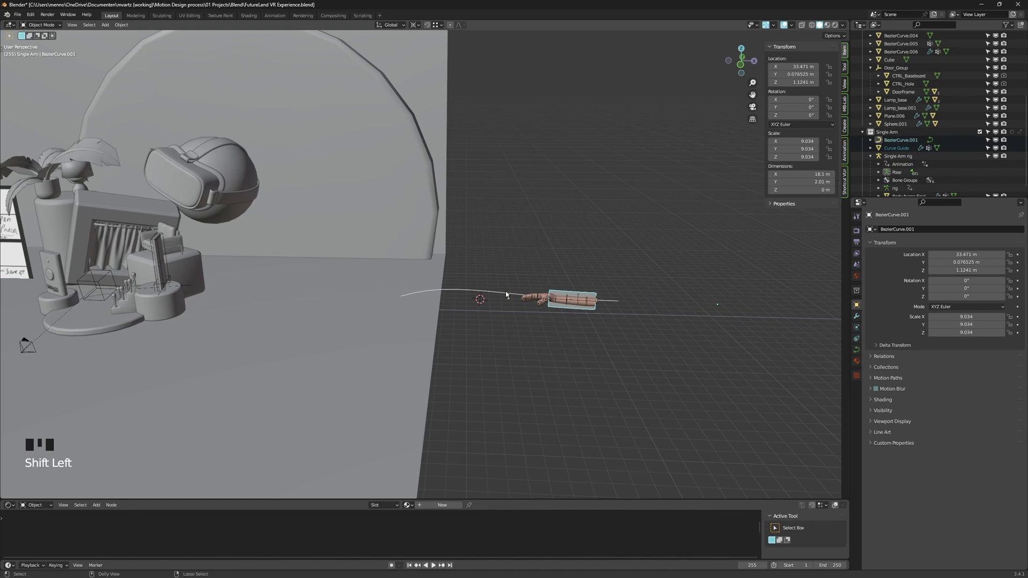
Parent and isolate the curve setup in local view beside the doorbell.
key("ctrl+p")
key("alt+a")
left_click(396, 282)
key("KP_Divide")
key("alt+a")
left_click(511, 272)
left_click(271, 286)
Snap and parent the new armature bone along the arm, then slide Curve Guide along X.
key("shift+s")
left_click(517, 270)
key("shift+s")
left_click_drag(328, 278, 563, 211)
key("ctrl+p")
key("alt+a")
left_click(574, 274)
key("g")
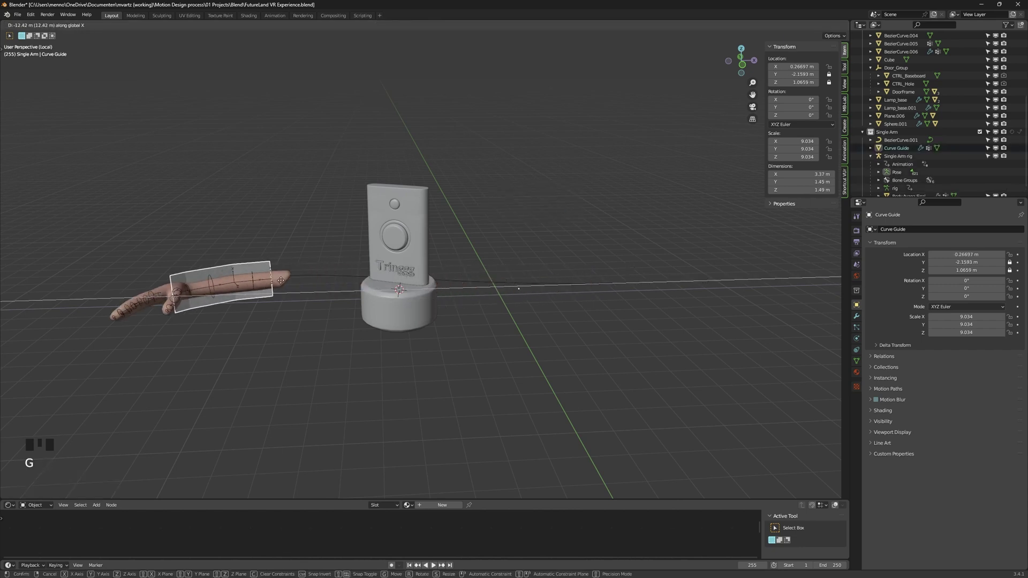
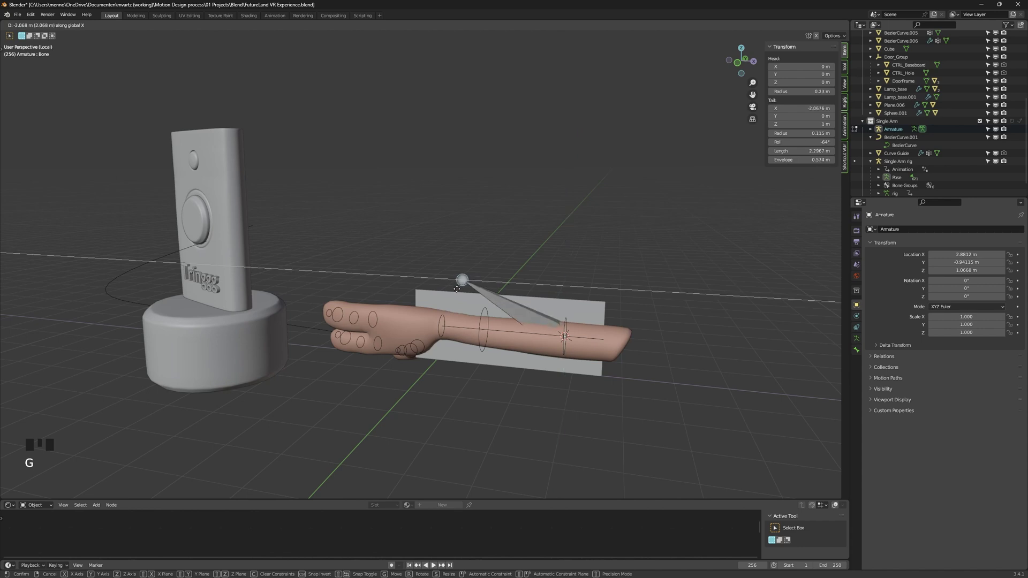
Give the bone the WGT-rig_jaw widget as custom shape and parent Curve Guide to it.
key("Tab")
key("shift+s")
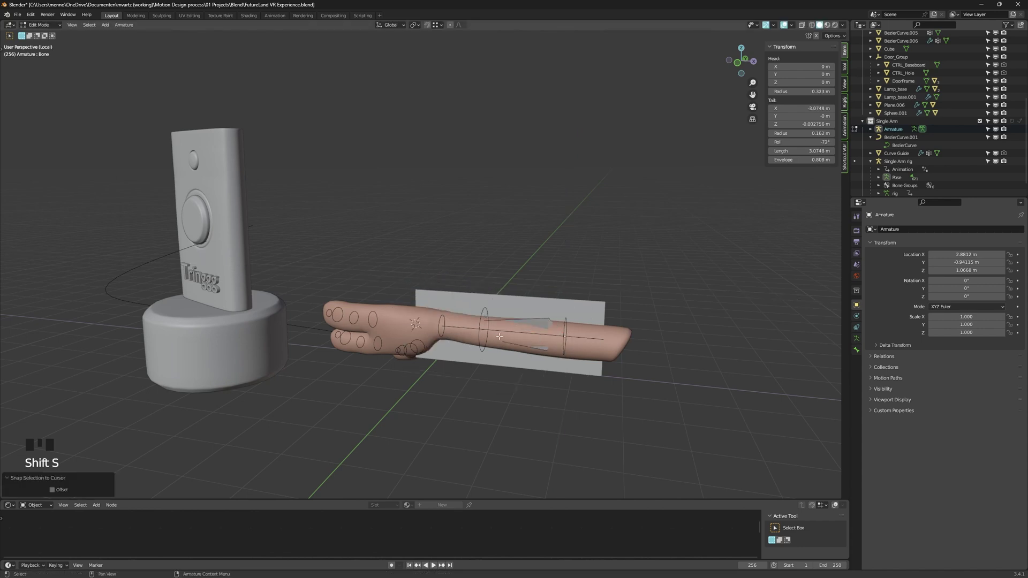
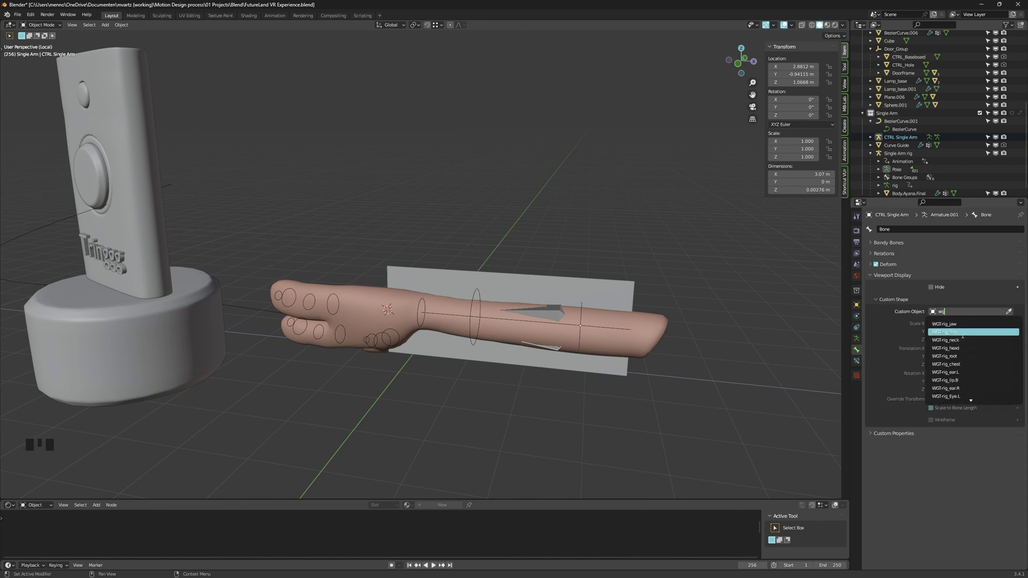
key("g")
left_click(624, 293)
left_click(657, 264)
key("ctrl+p")
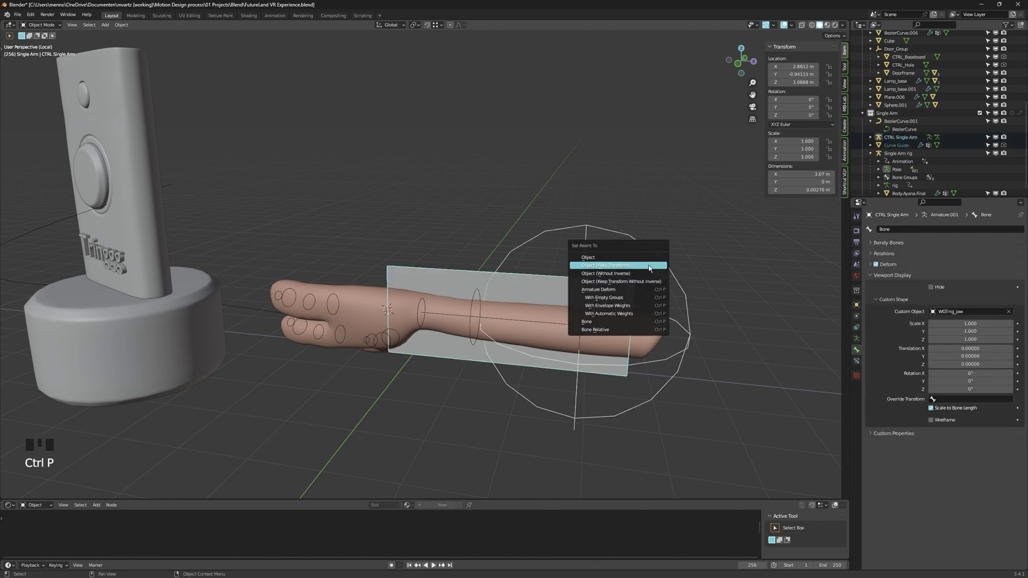
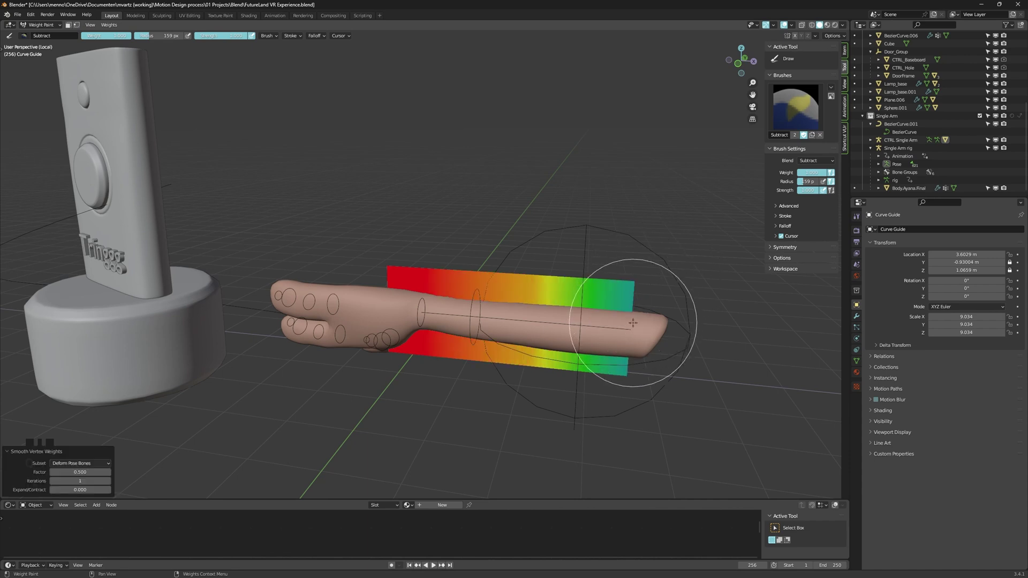
Leave weight painting of the Bone group and slide the CTRL Single Arm control along X.
key("Tab")
left_click(679, 266)
left_click(677, 275)
key("g")
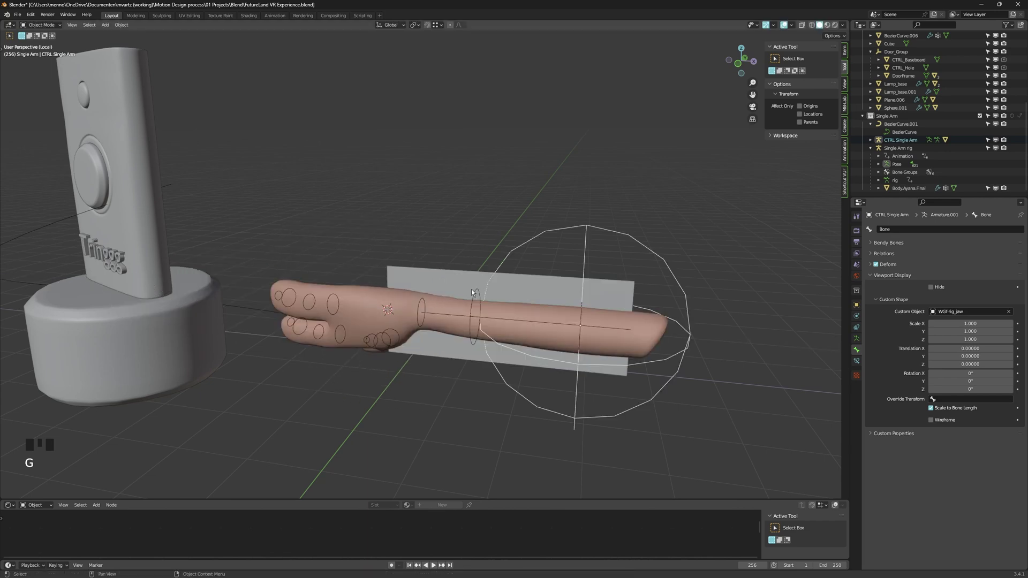
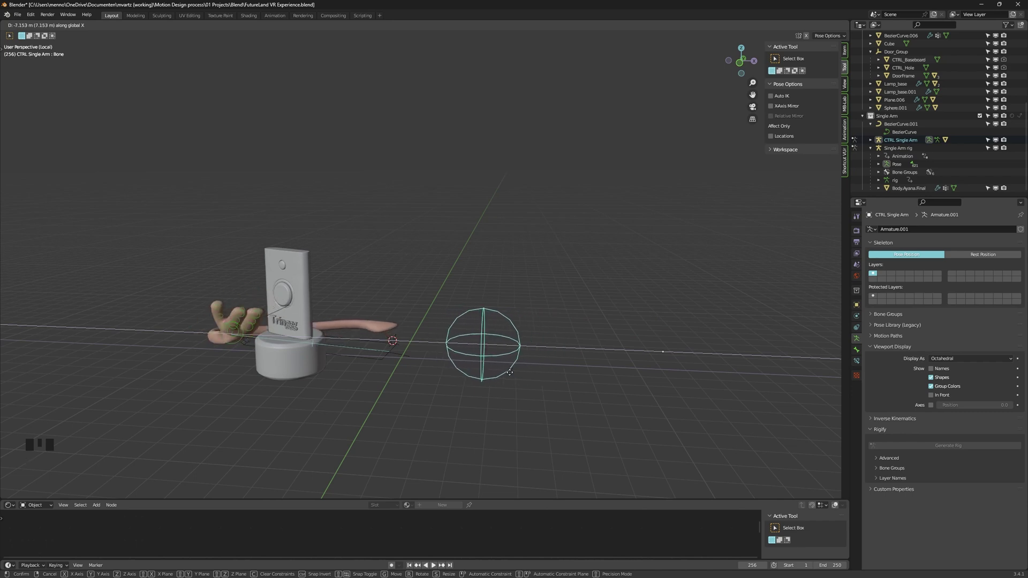
left_click(376, 359)
key("Tab")
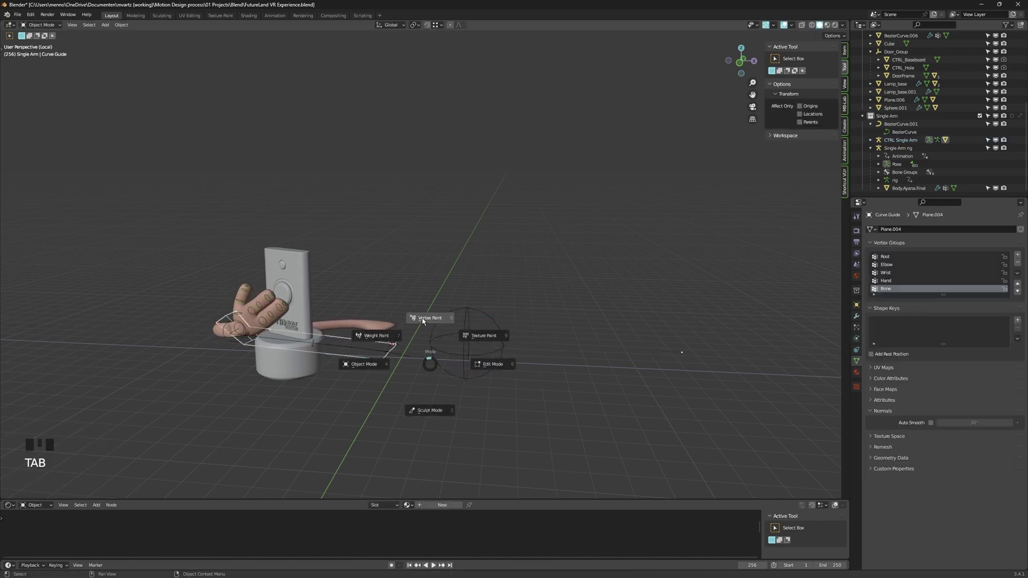
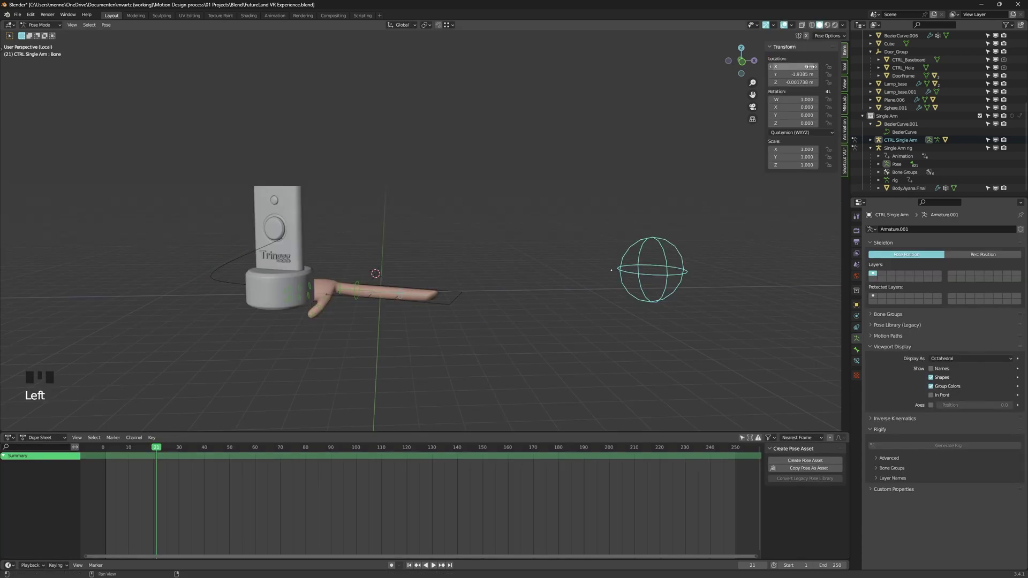
Keyframe the CTRL Single Arm control at successive frames for the doorbell approach.
key("shift+Up")
key("shift+Up")
key("shift+Up")
key("g")
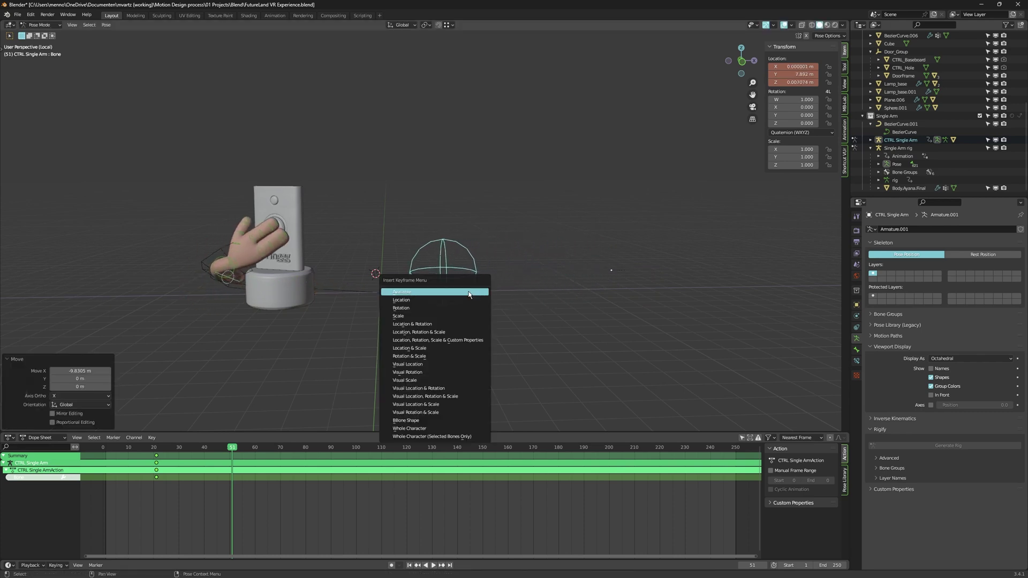
key("shift+Left")
key("d")
Play back the press animation, then select a middle finger control.
key("space")
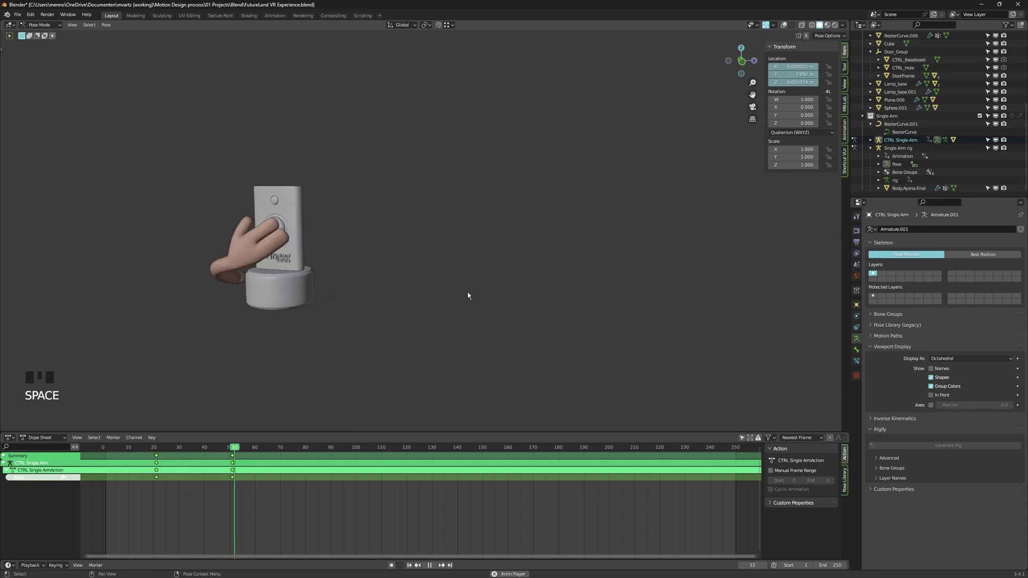
key("ctrl+r")
left_click(303, 245)
left_click(395, 287)
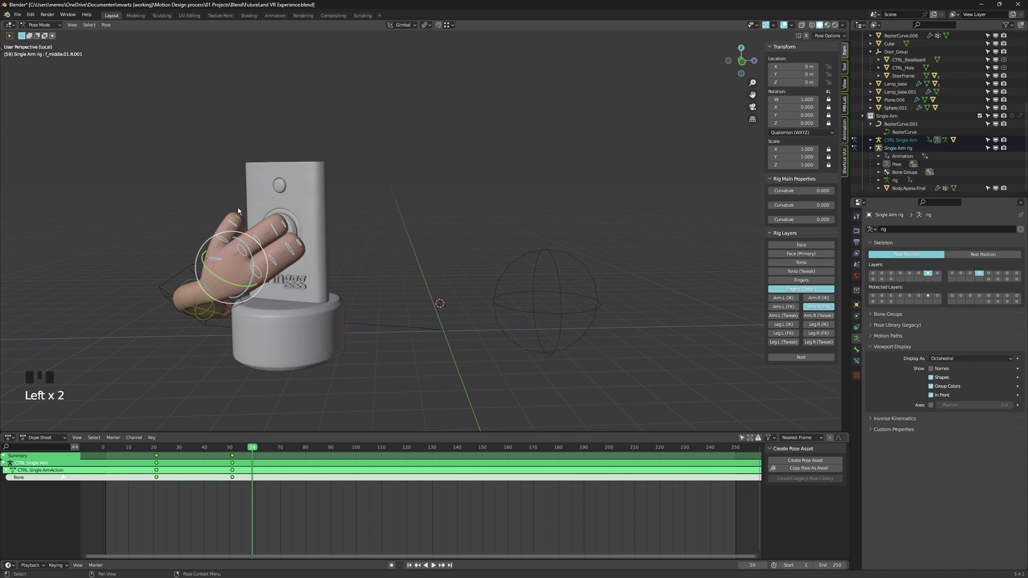
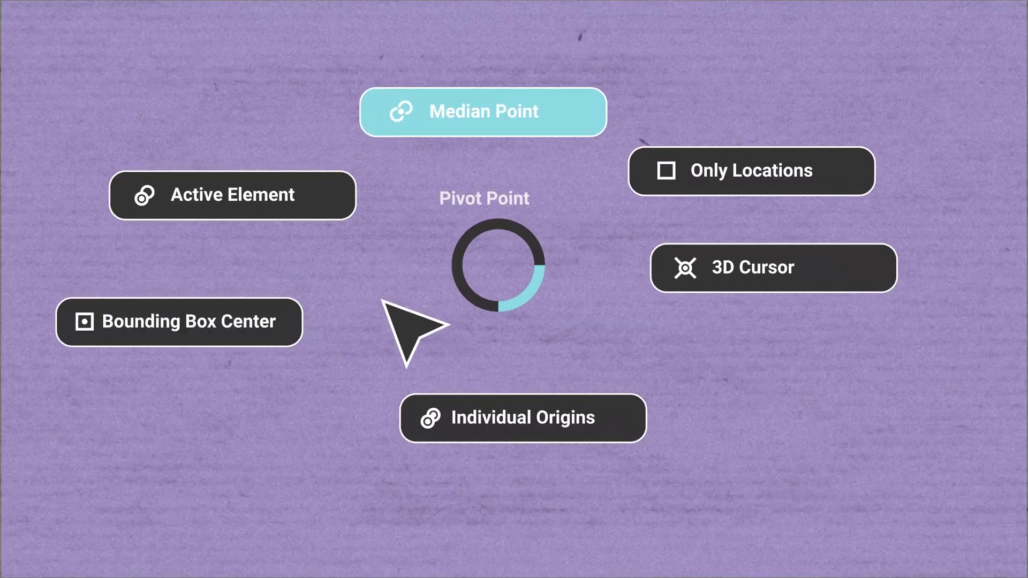
Switch the finger bones to XYZ Euler rotation and rotate the middle finger into a curl.
key("ctrl+r")
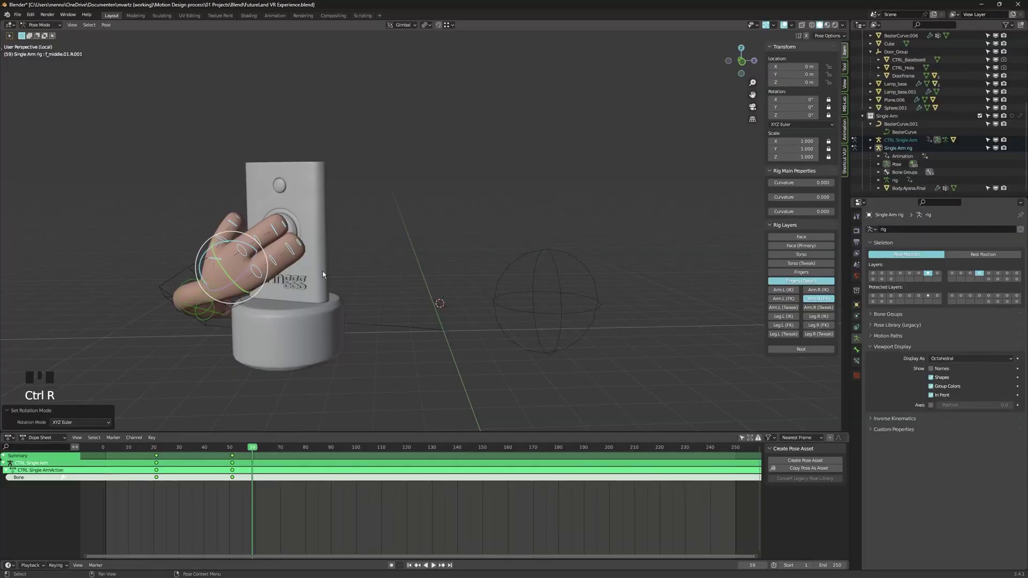
key("r")
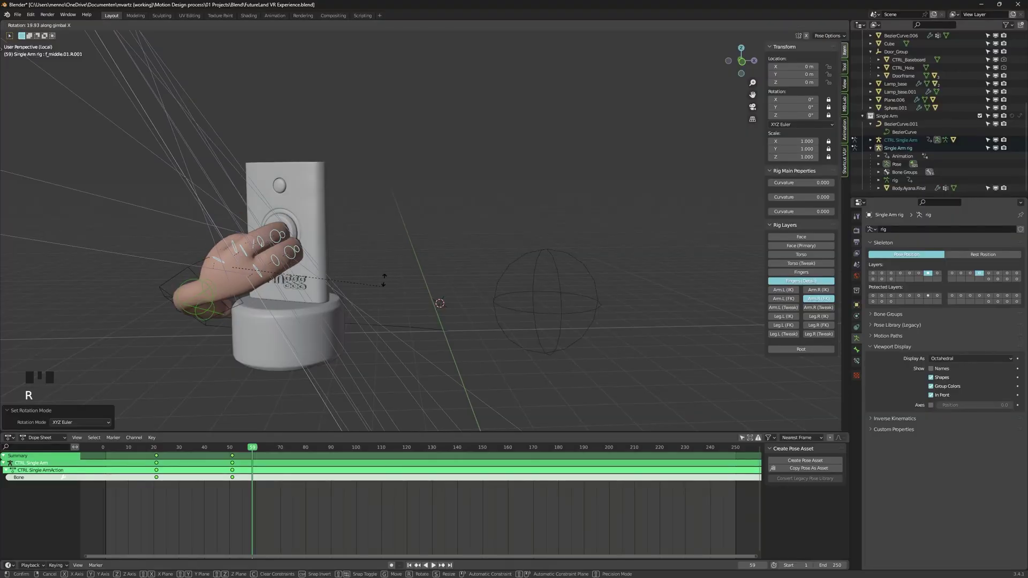
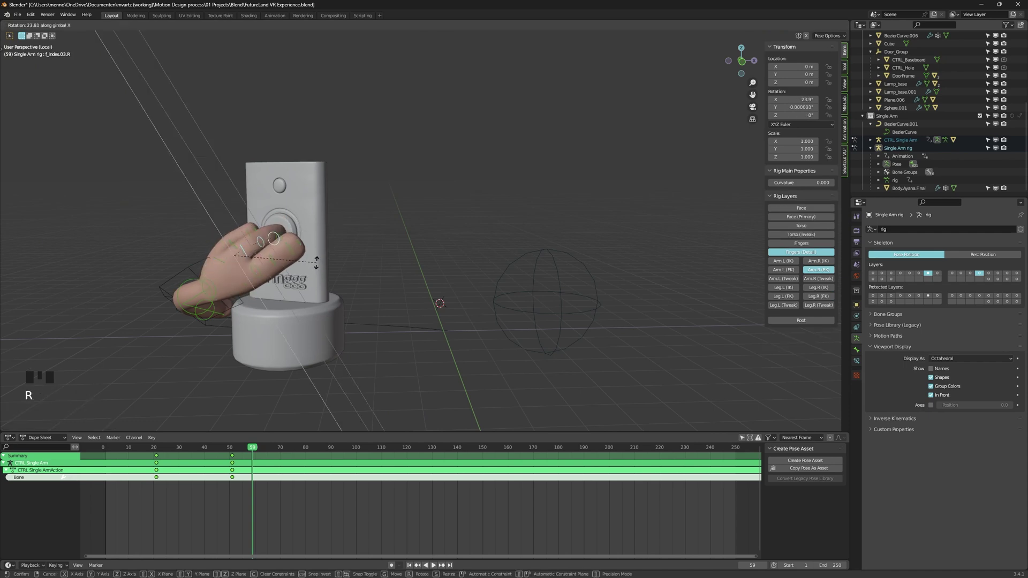
Clear the finger rotations and key the middle finger straight at frame 51, checking from the camera.
key("ctrl+z")
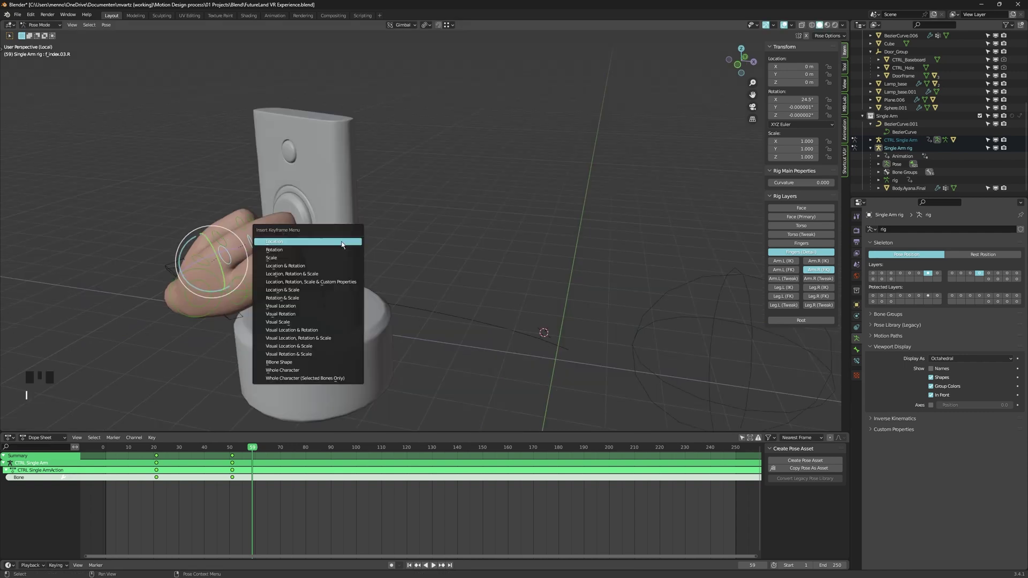
key("Down")
key("Left")
key("Left")
key("Left")
key("alt+r")
key("Left")
key("alt+r")
key("KP_0")
key("space")
key("space")
Move to frame 59 and rotate the middle finger control so it curls onto the doorbell.
left_click(403, 240)
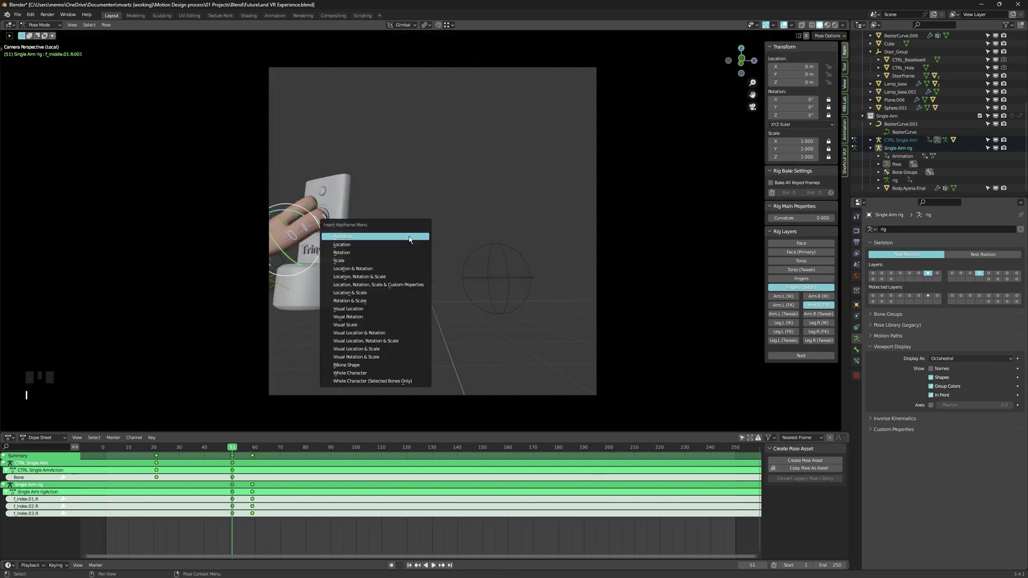
key("Up")
key("Left")
key("r")
scroll("up", 3)
left_click_drag(335, 242, 407, 240)
key("r")
key(",")
key(".")
key("alt+a")
left_click(307, 242)
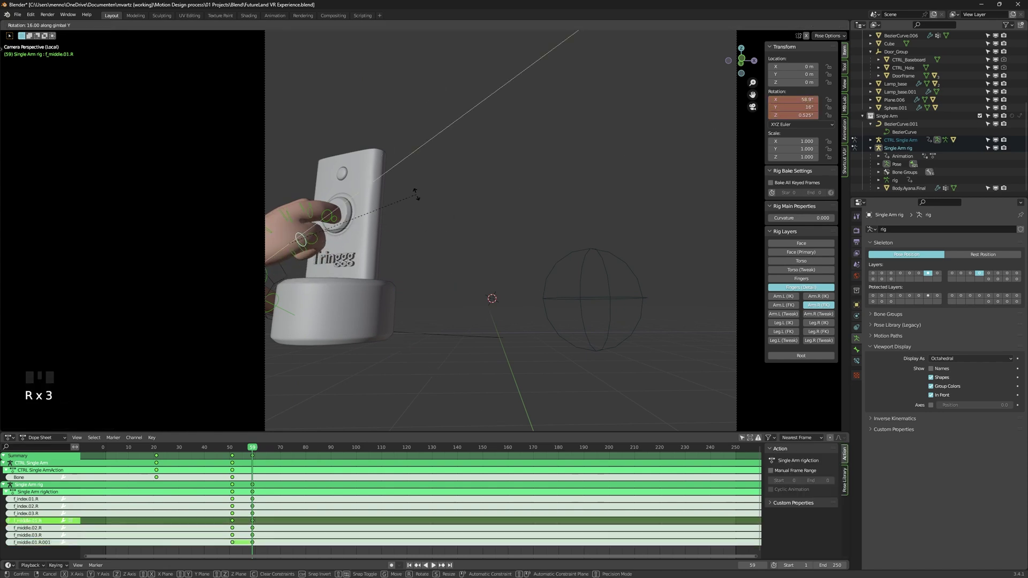
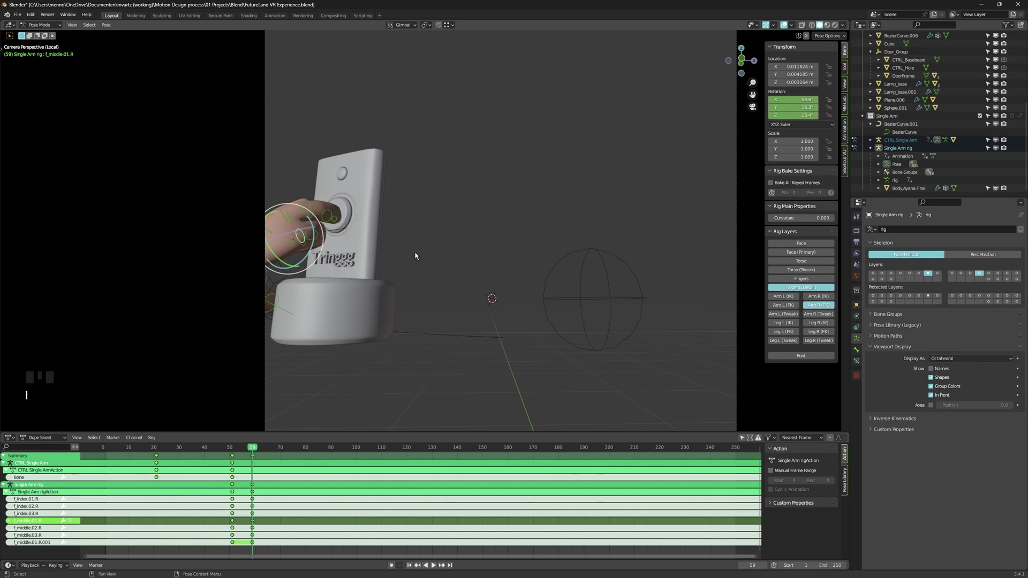
Insert a keyframe for the curled finger pose and select its keys in the Dope Sheet.
key("i")
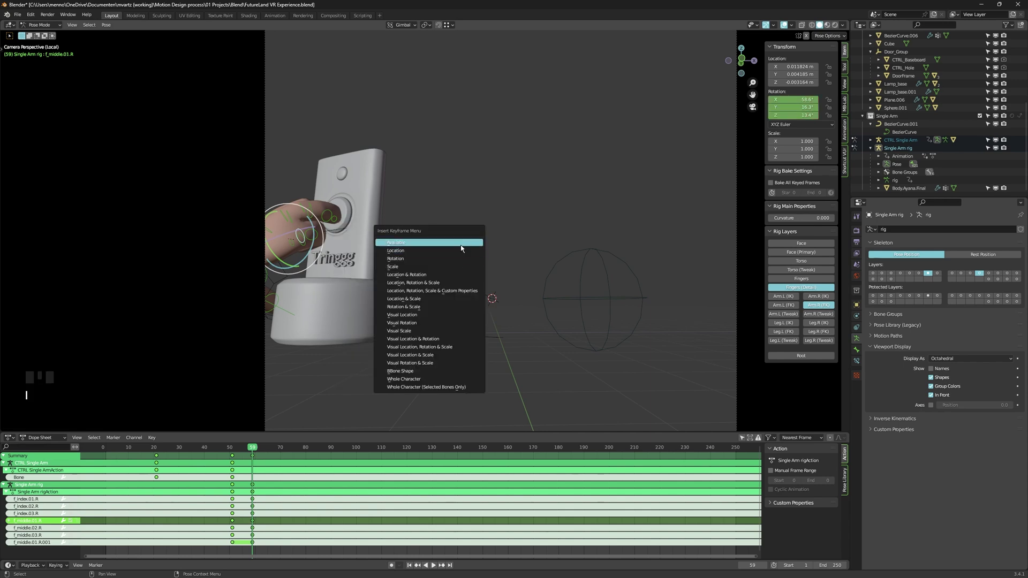
key("Down")
left_click_drag(454, 255, 342, 212)
left_click(342, 211)
left_click(357, 205)
left_click(369, 198)
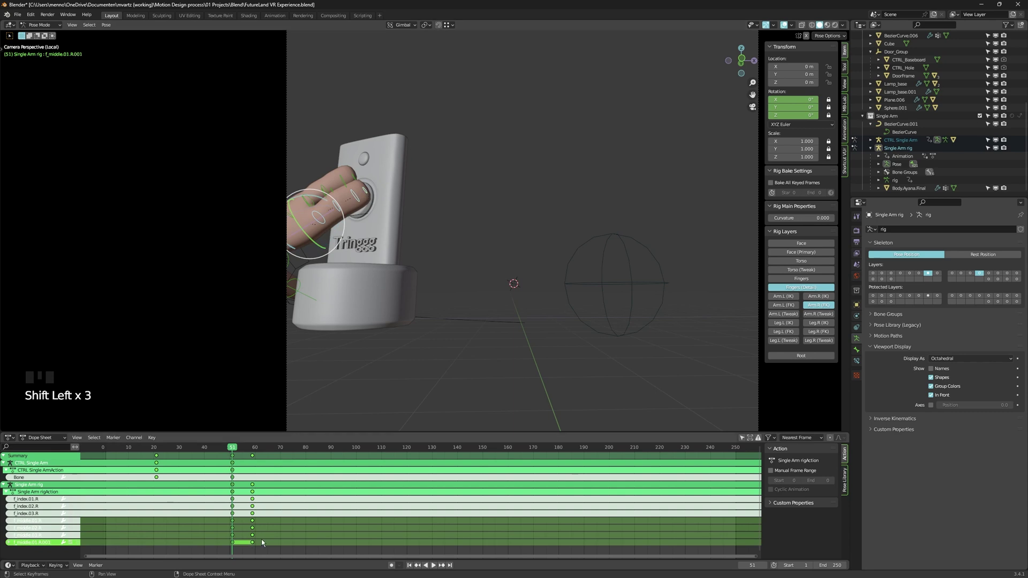
left_click(234, 542)
left_click(746, 442)
Scrub the Dope Sheet and play back the hand pressing the doorbell.
key("alt+a")
left_click_drag(243, 517, 225, 463)
key("x")
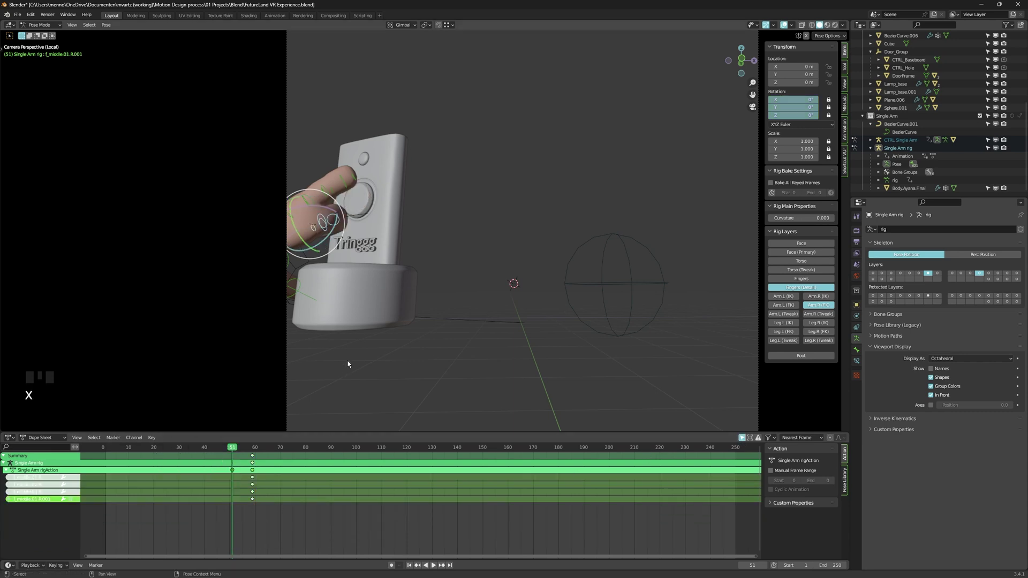
key("space")
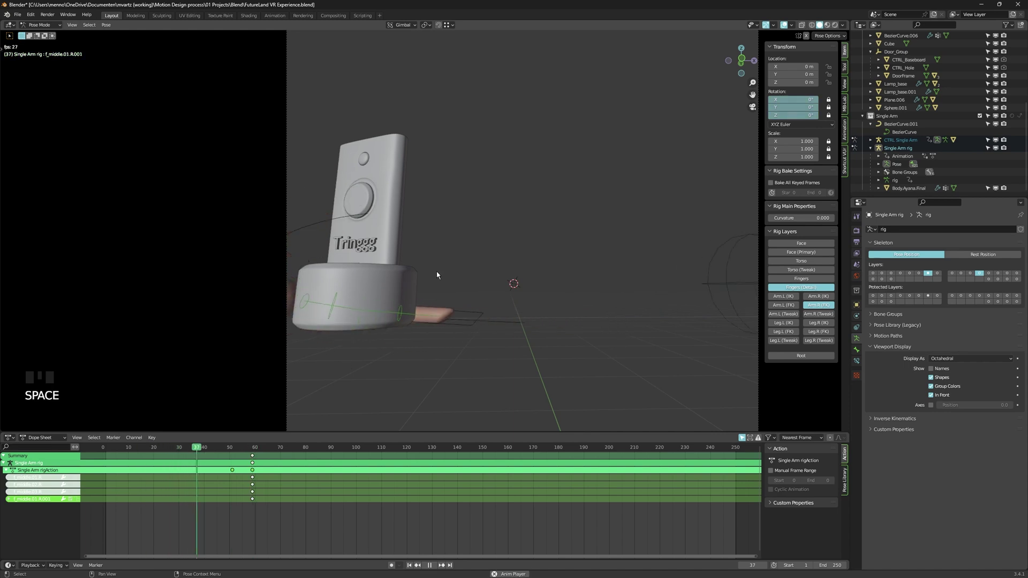
key("space")
Rotate the index finger bone into a curl at frame 56, key it and replay the press.
key("r")
key("shift+d")
key("r")
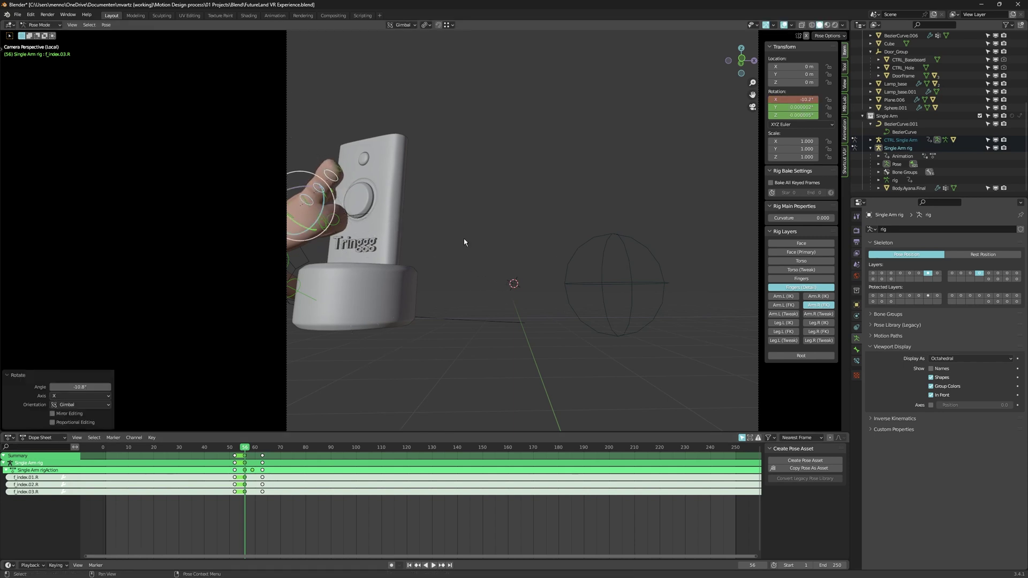
key("space")
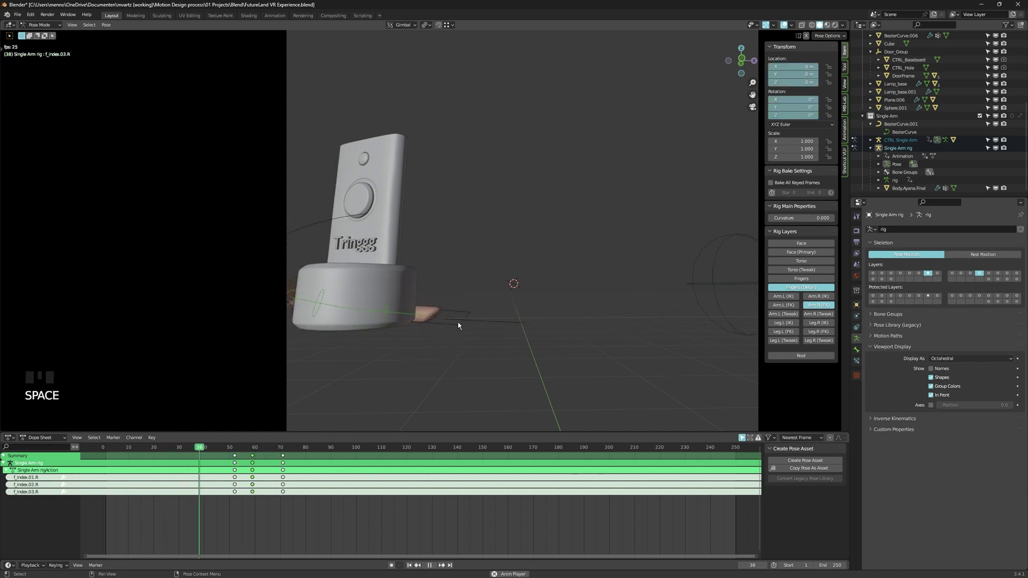
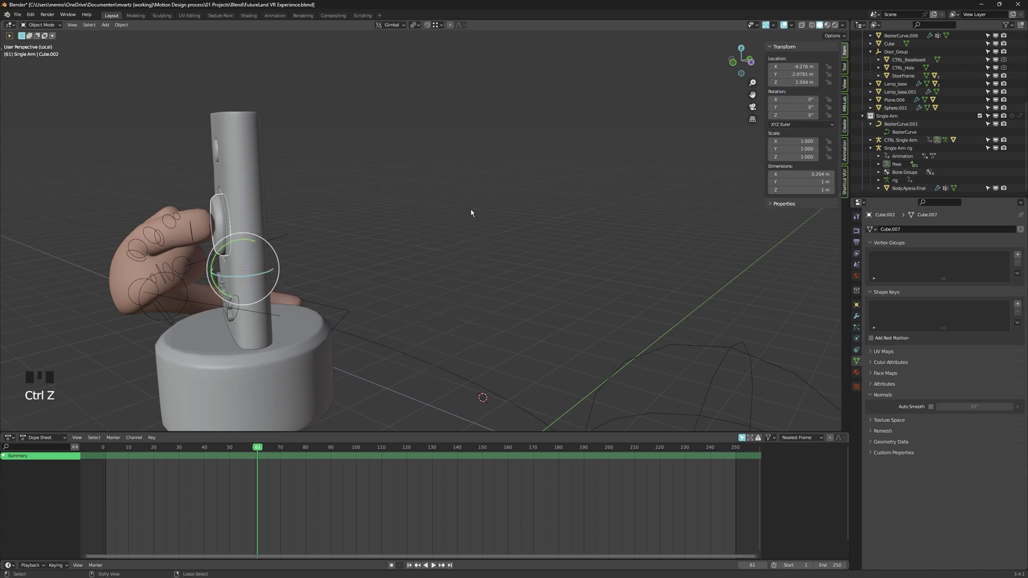
Step forward to frame 65 and move the Cube.002 button piece along X for the press.
key("ctrl+a")
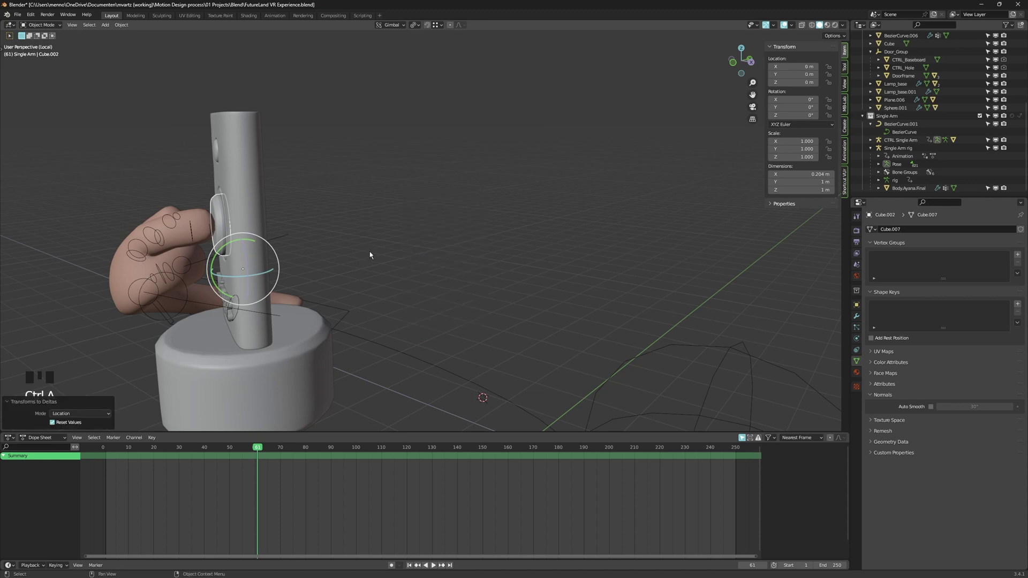
key("Right")
key("Right")
key("Right")
key("Right")
key("g")
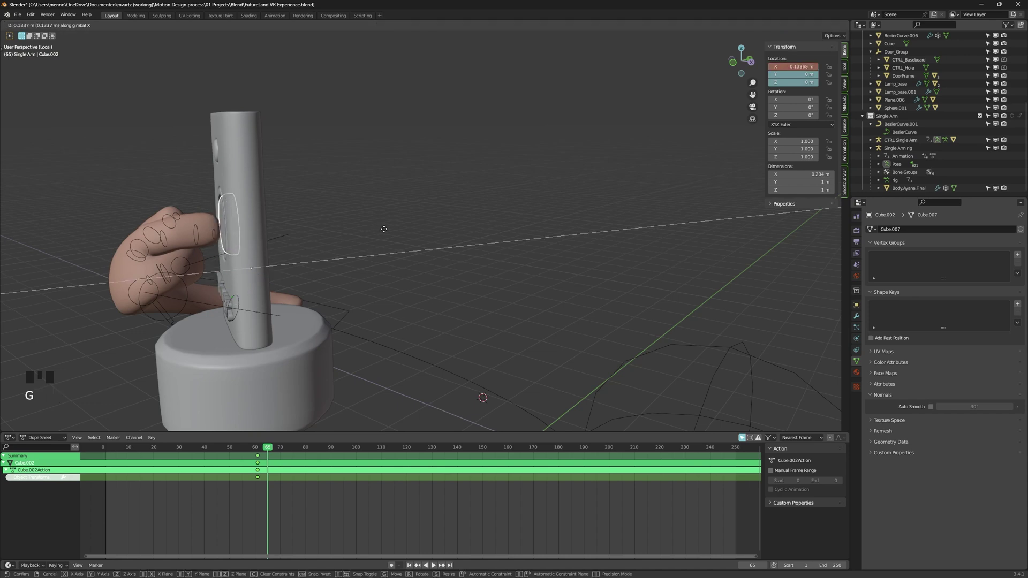
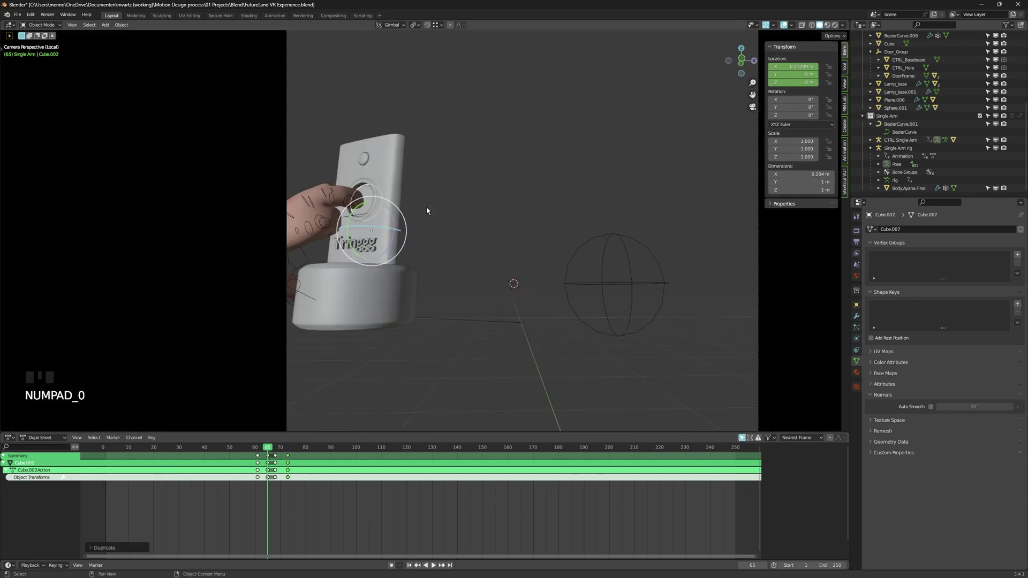
Key the button's X location, play back the press from the camera and pan the Graph Editor to the arm control's curves.
key("Down")
key("shift+Left")
key("d")
key("space")
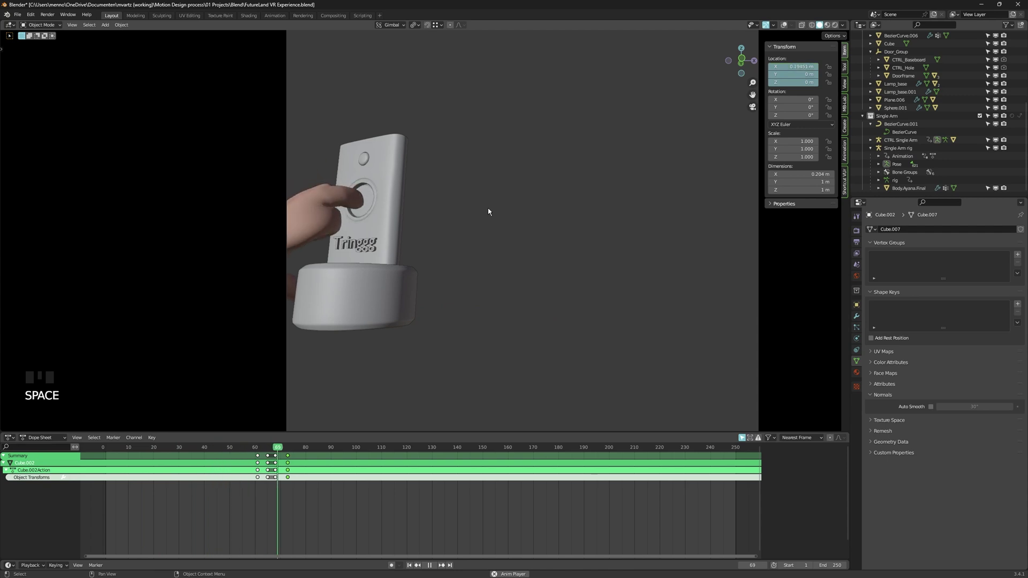
key("space")
left_click_drag(256, 452, 282, 478)
middle_click(283, 478)
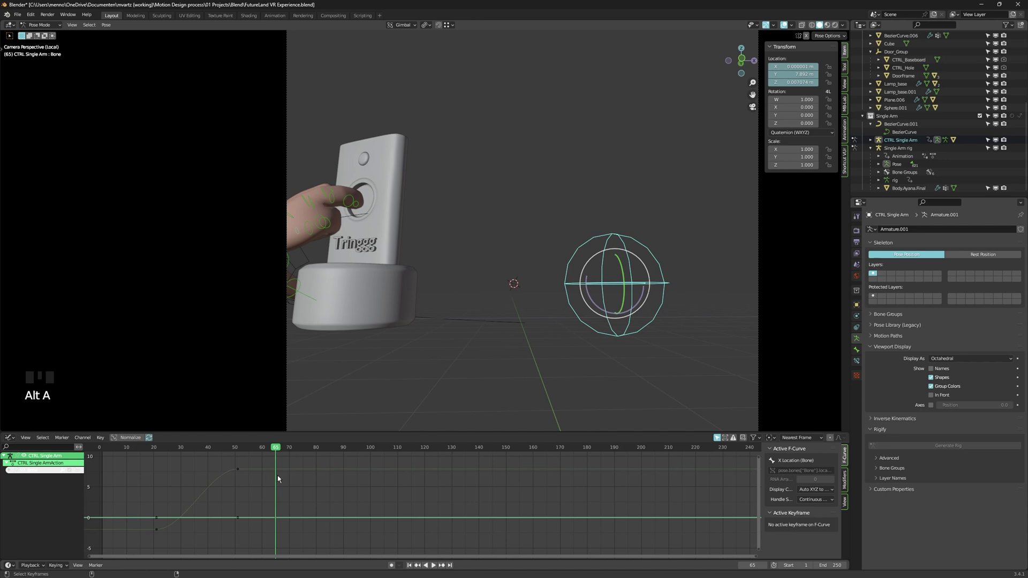
Move the CTRL Single Arm Y Location keyframes to pull the hand back, then jump to frame 68 in camera view.
key("alt+a")
left_click(280, 474)
scroll("up", 3)
key("g")
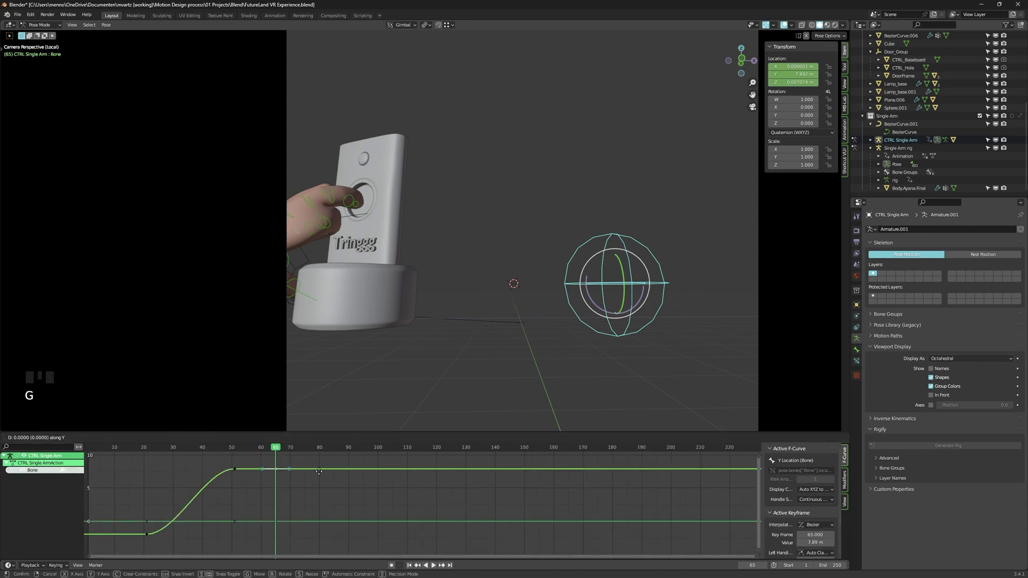
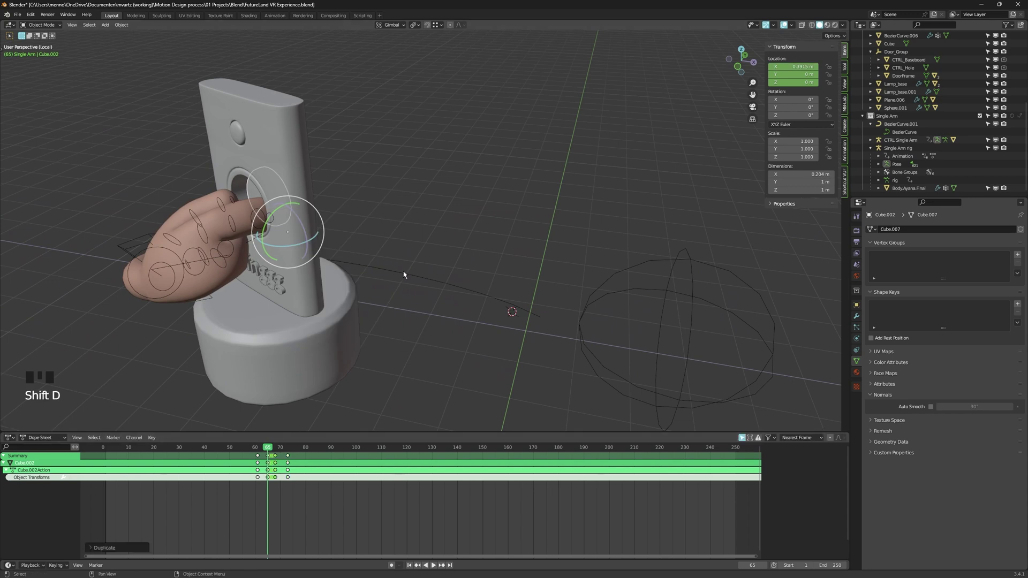
key("KP_0")
left_click(405, 274)
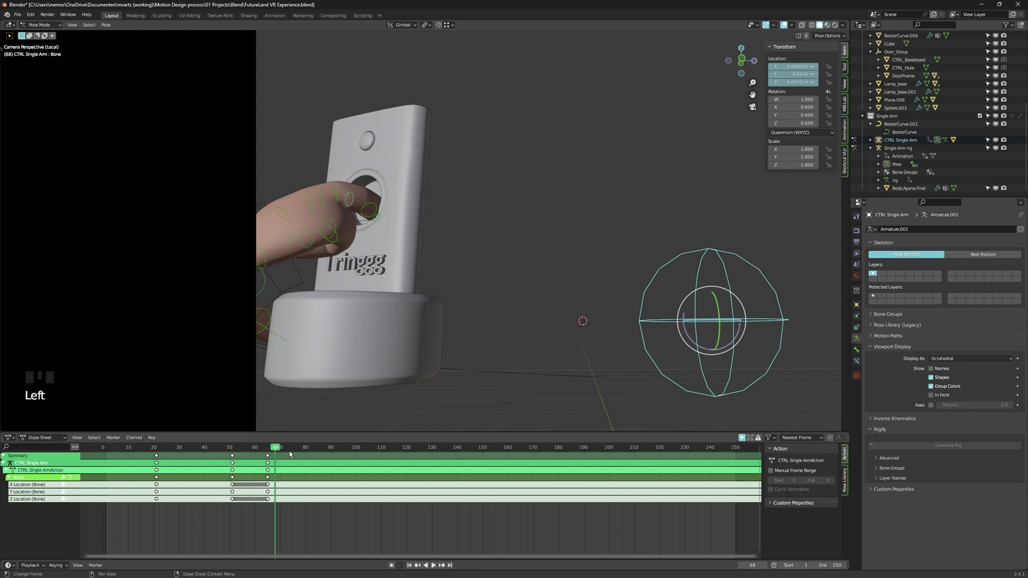
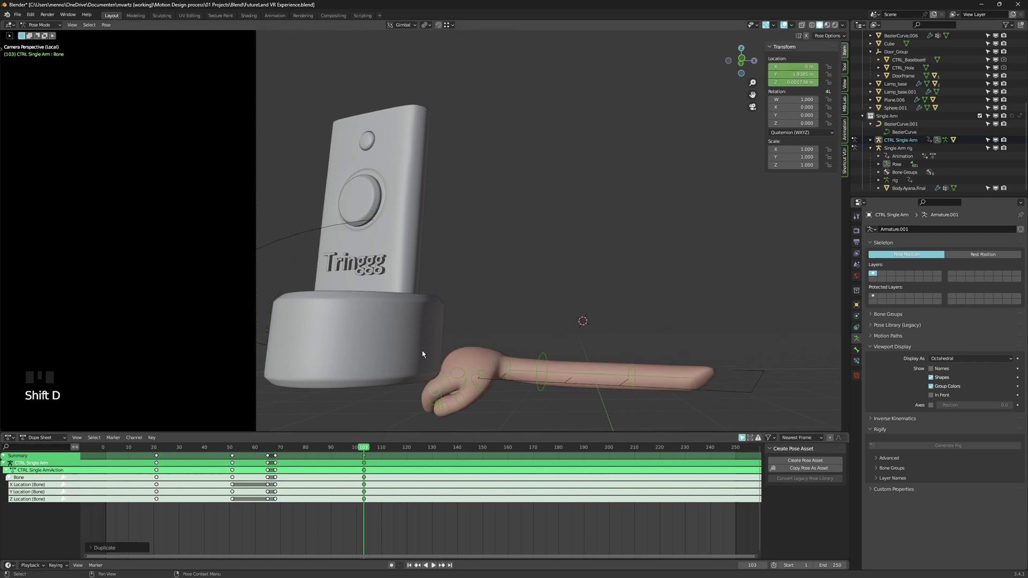
Key the arm back below the stand at frame 103 and replay the press and retreat with eased Y Location handles.
key("shift+Down")
key("shift+Down")
key("shift+Down")
key("shift+Down")
key("shift+Left")
key("space")
key("d")
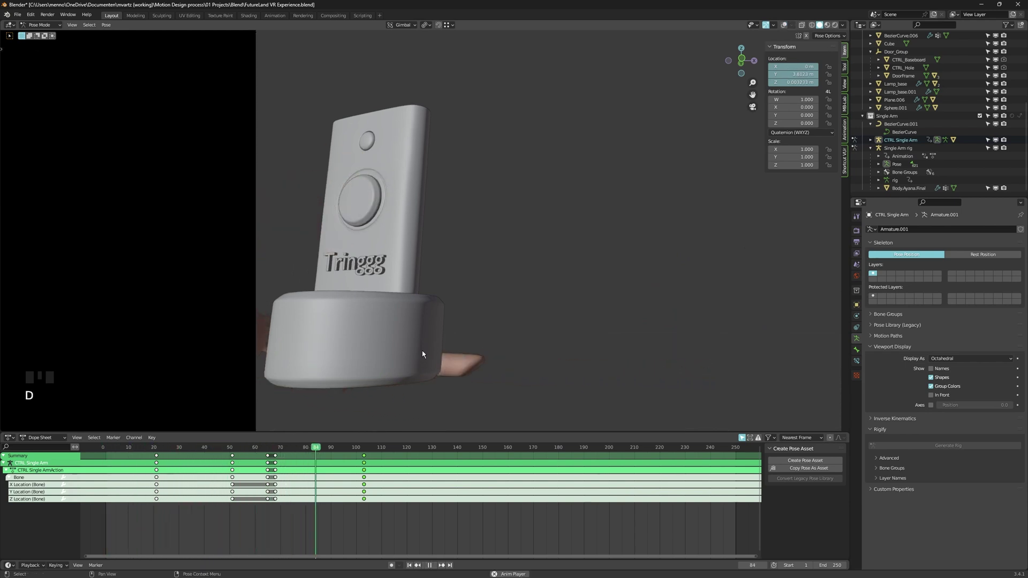
key("space")
key("shift+Left")
key("space")
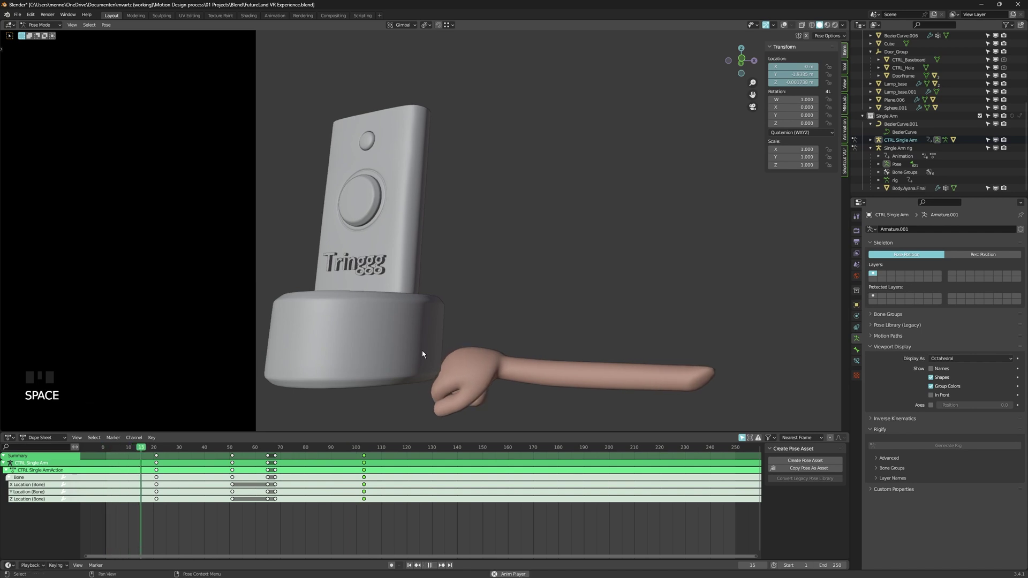
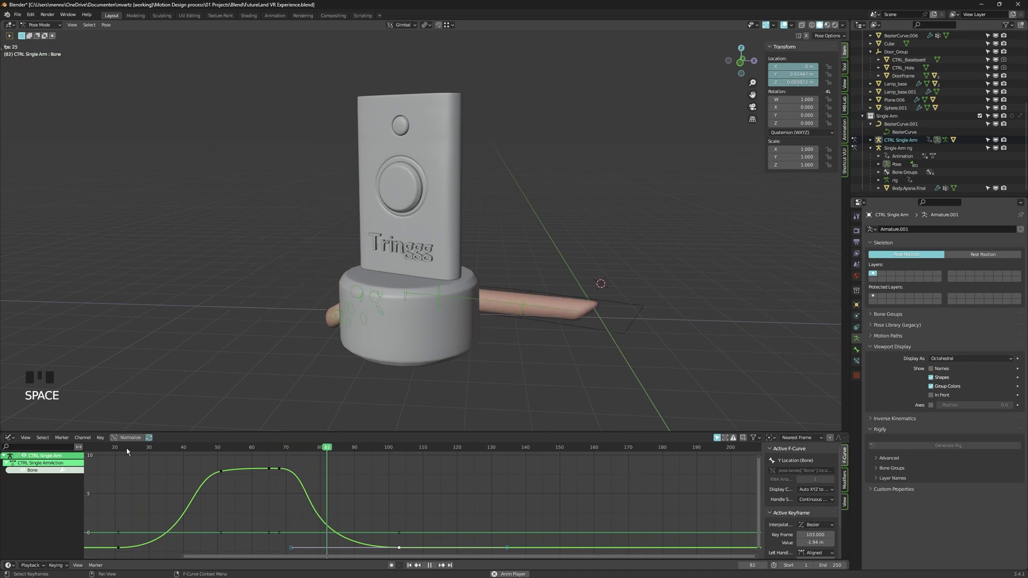
Select Cube.002 and move its box-selected keys around frame 68 in the Graph Editor.
key("space")
key("s")
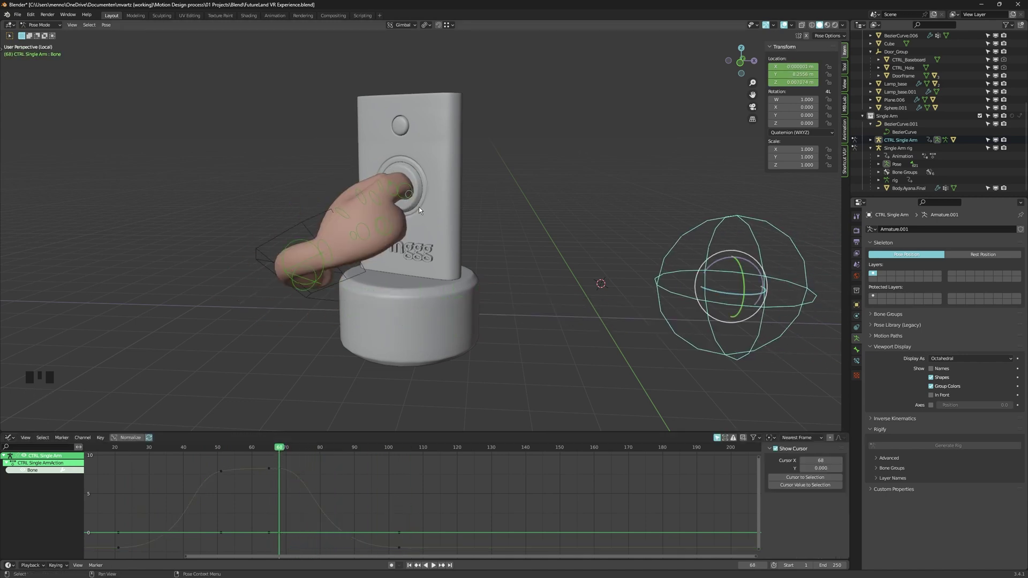
left_click(408, 175)
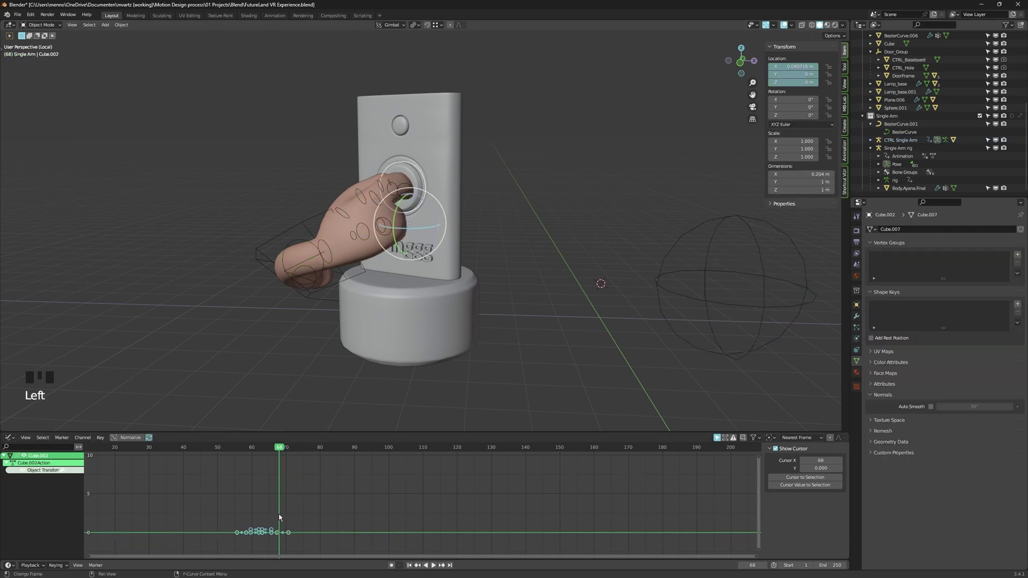
key("shift+F12")
key("alt+a")
left_click_drag(296, 488, 268, 458)
key("g")
left_click(236, 448)
Replay the press and retreat repeatedly, then view the doorbell in the room from the camera.
key("space")
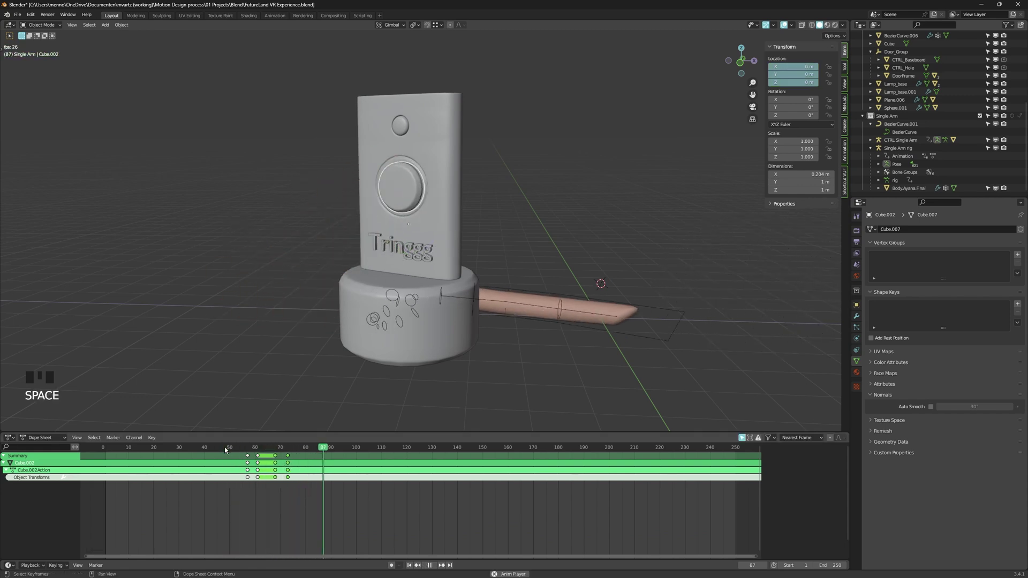
key("space")
left_click(215, 452)
key("space")
key("space")
left_click_drag(355, 222, 453, 283)
key("space")
key("space")
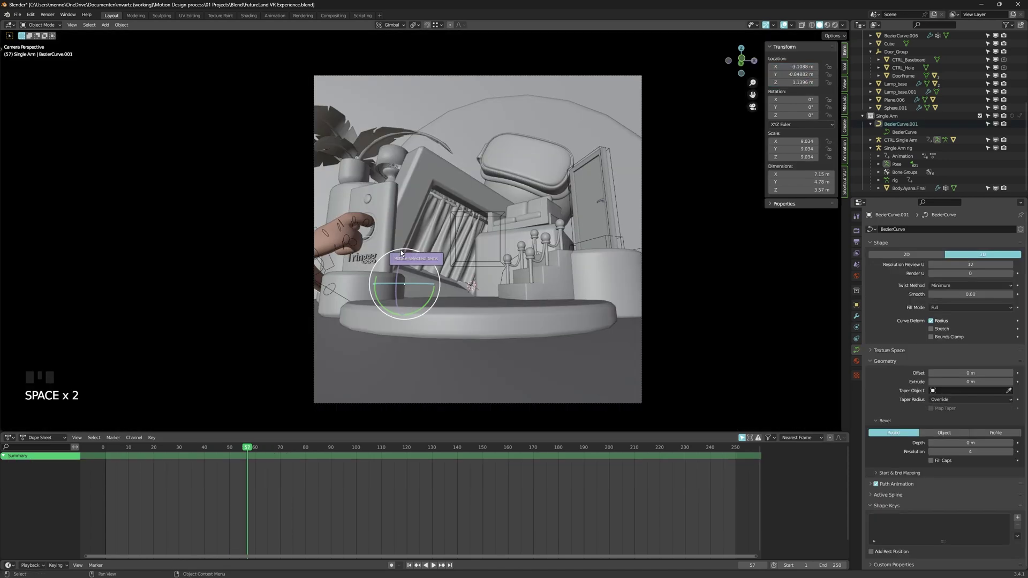
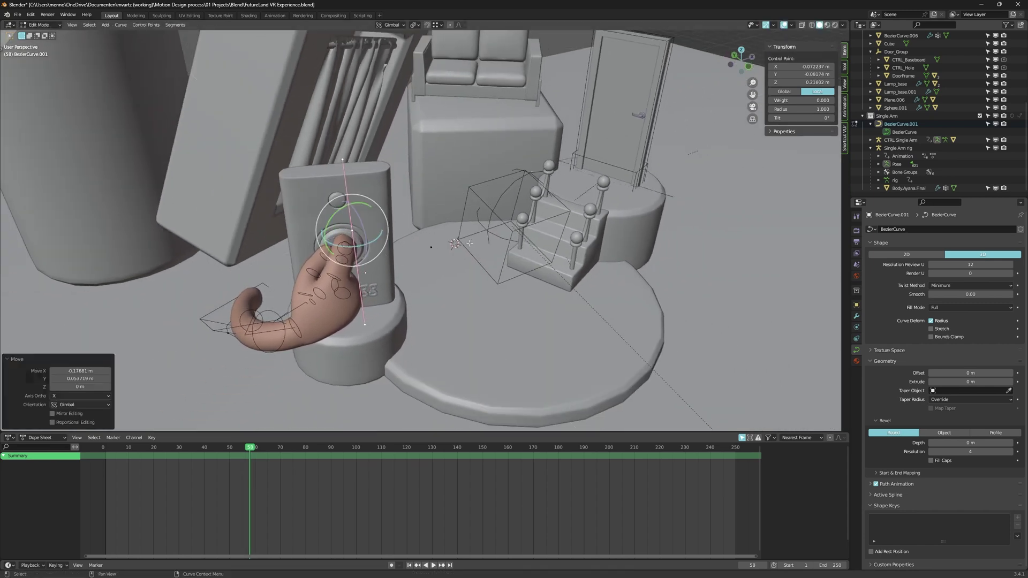
Leave curve Edit Mode and step through frames around the press in the viewport.
key("Tab")
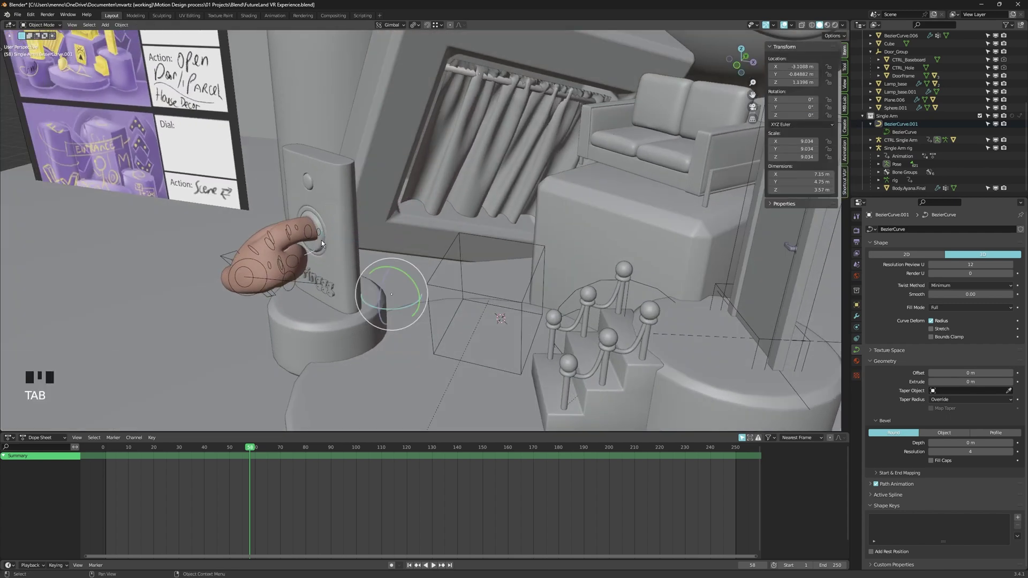
left_click(324, 242)
key("d")
scroll("up", 3)
key("d")
left_click(325, 245)
key("alt+a")
Move the Cube.002 button piece with G, play back and show the room from the camera at frame 59.
left_click(294, 487)
key("g")
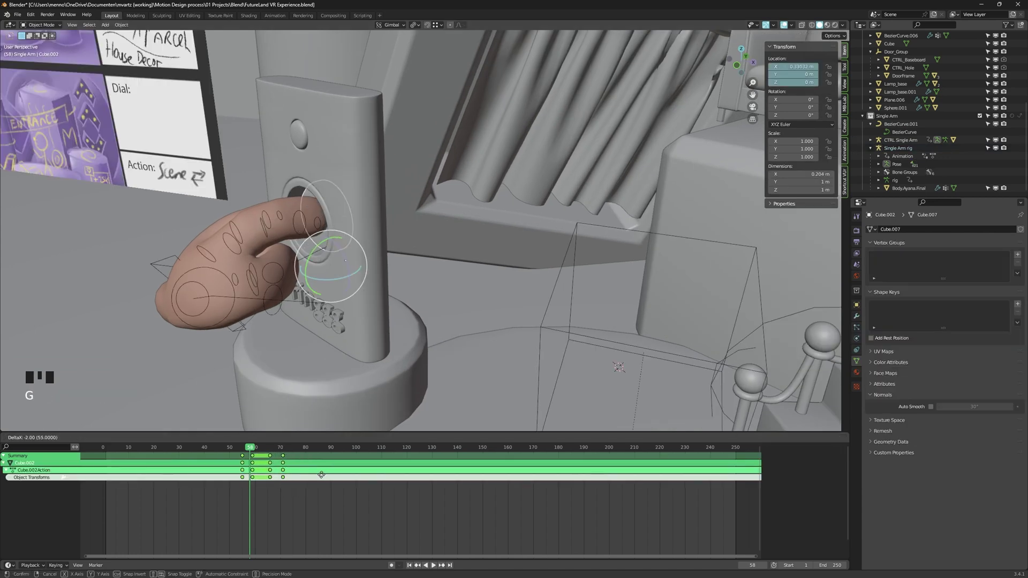
key("space")
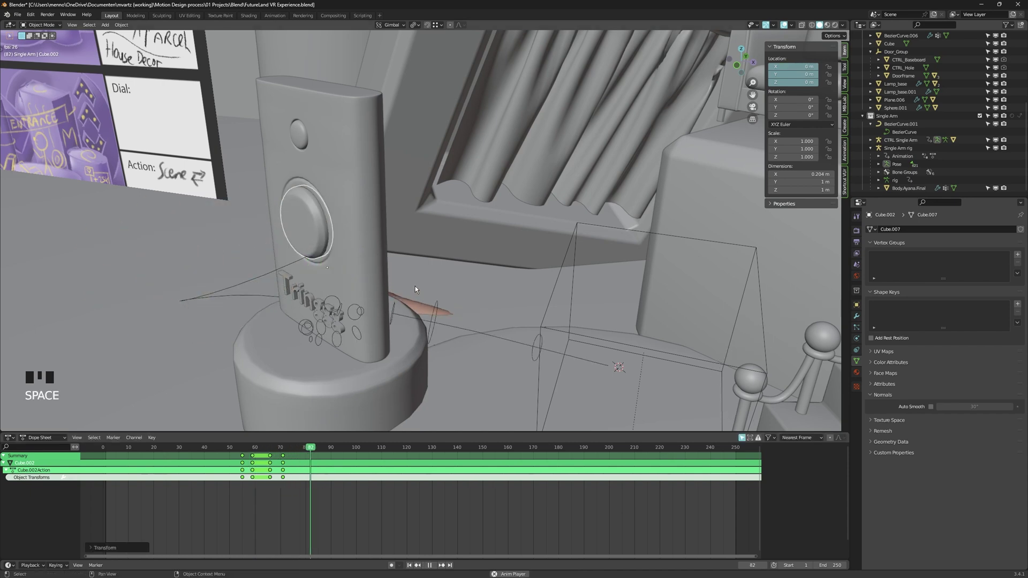
key("space")
Zoom onto the doorbell ring and insert keyframes on the Blue Light Emission colour and Mix factor.
left_click(336, 355)
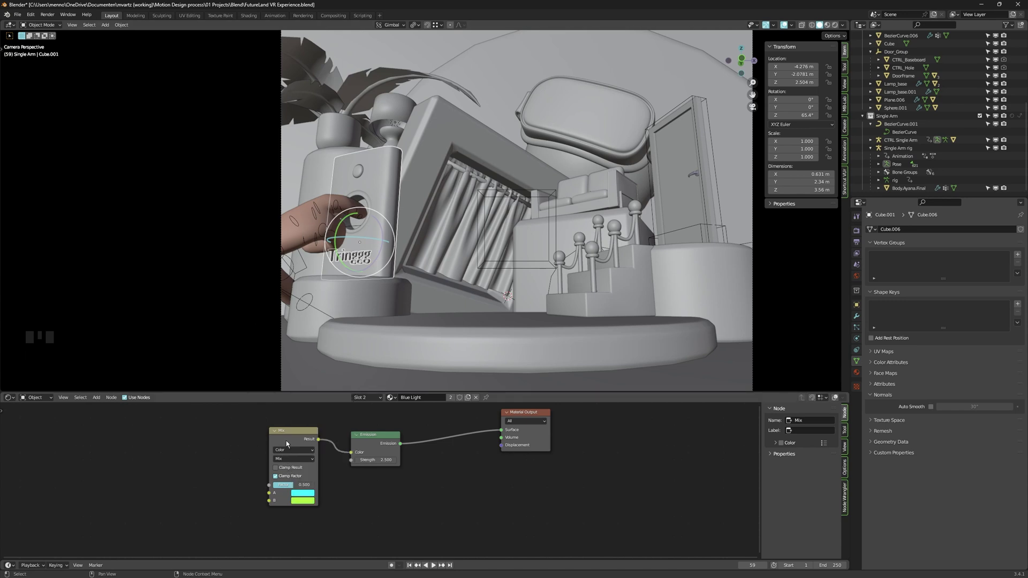
left_click_drag(292, 487, 369, 231)
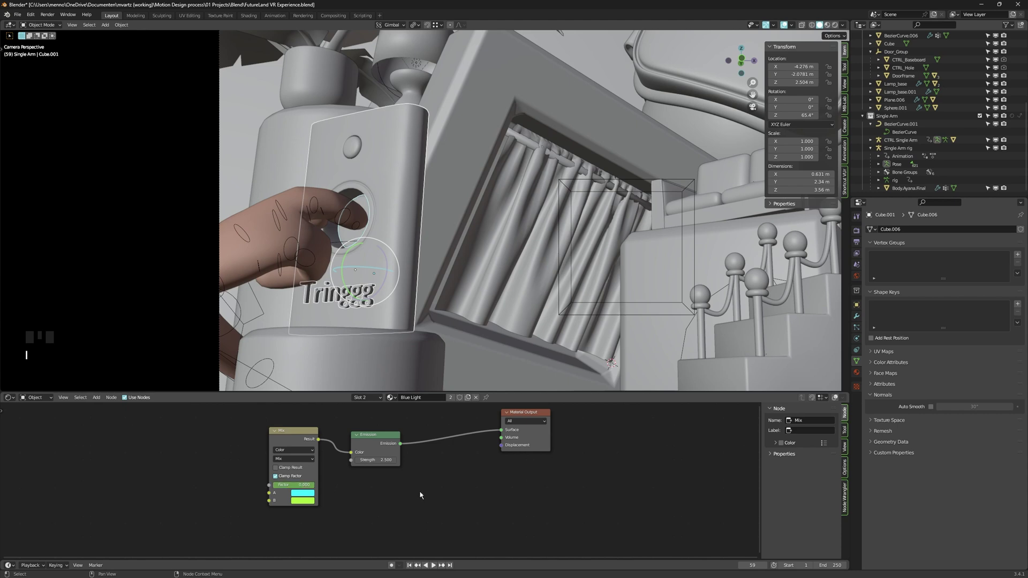
key("shift+F12")
left_click(14, 439)
left_click(13, 439)
left_click(398, 214)
left_click(350, 235)
left_click(346, 237)
left_click(392, 218)
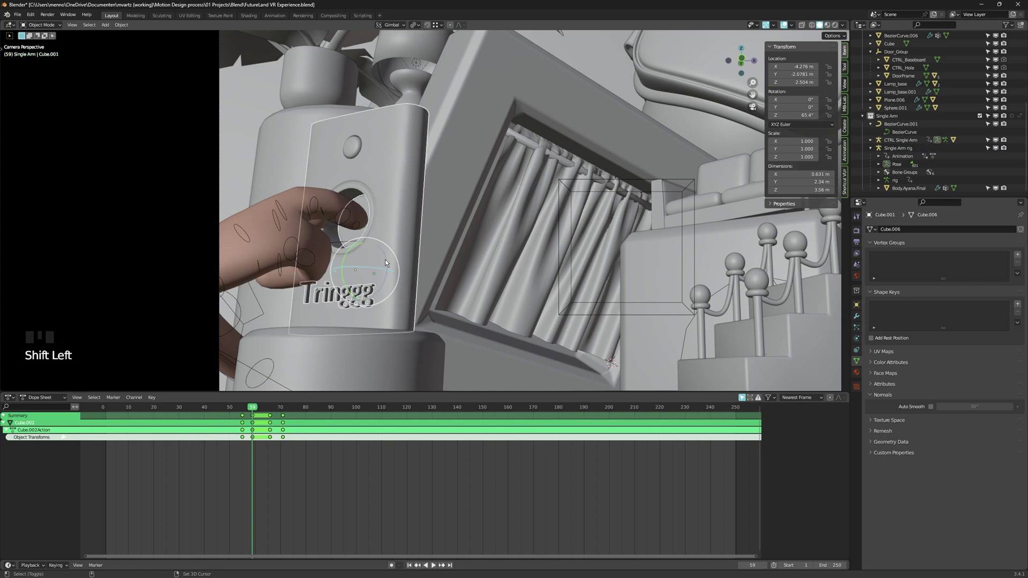
Check the Shader NodetreeAction keys in the Dope Sheet, adjust them and switch the viewport to Rendered shading.
key("shift+F3")
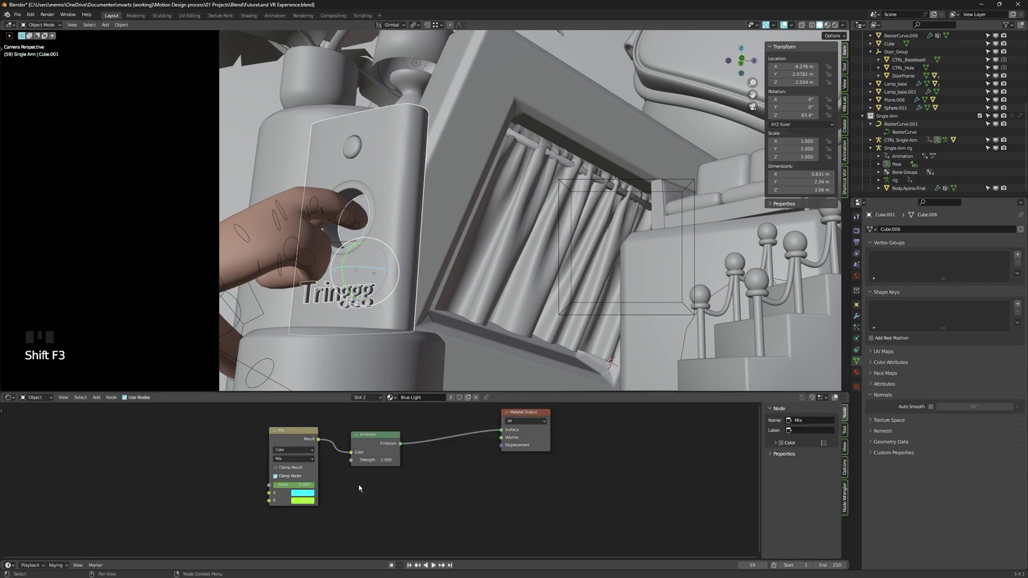
left_click(304, 435)
key("shift+F12")
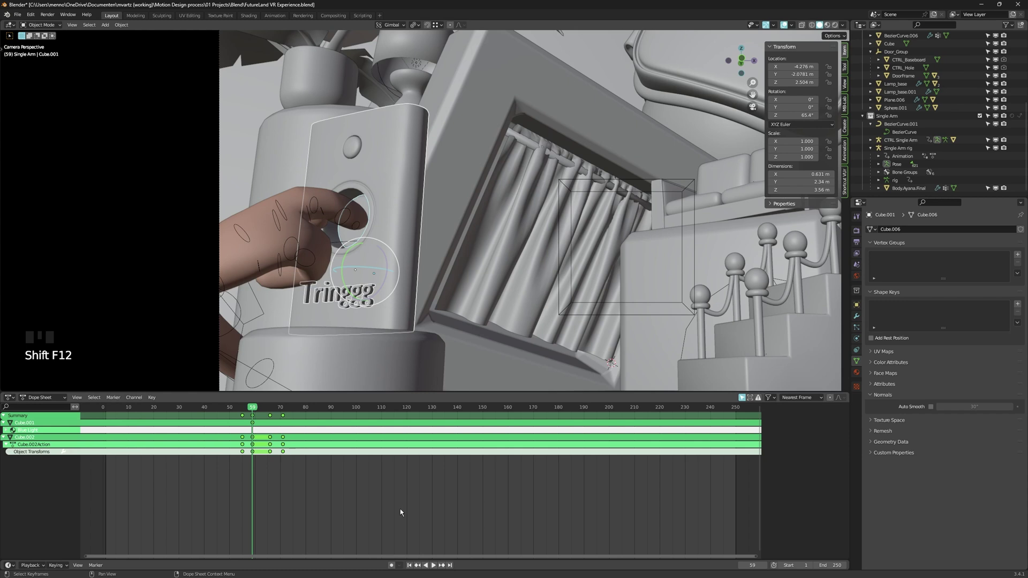
left_click(9, 433)
left_click(38, 439)
left_click(11, 438)
key("alt+a")
left_click(257, 420)
key("g")
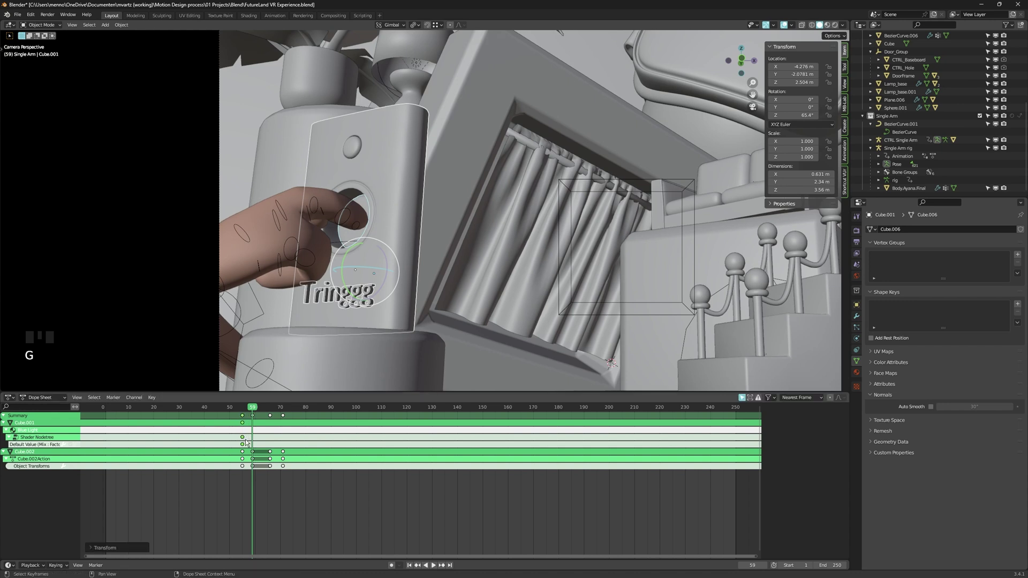
key("shift+d")
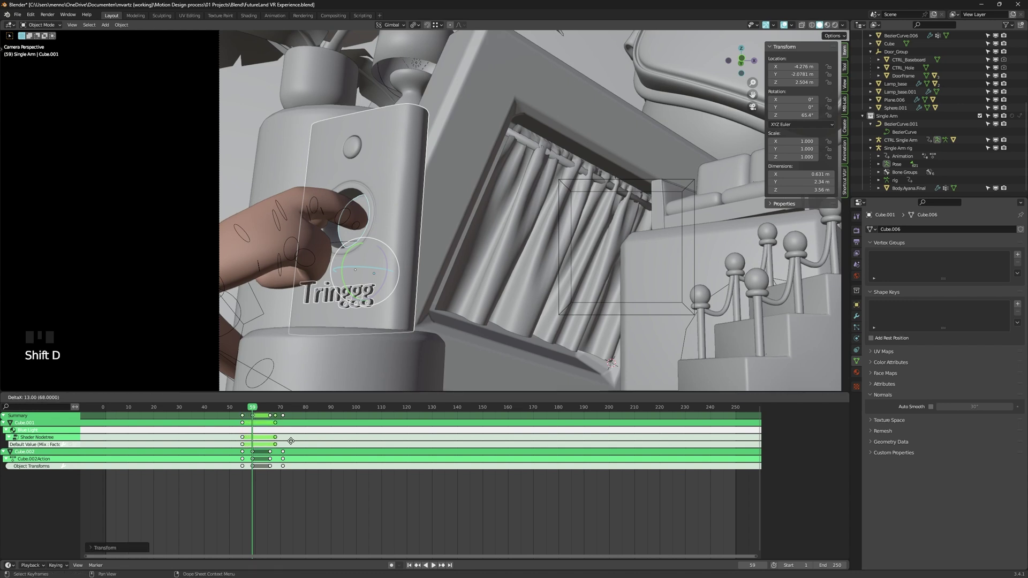
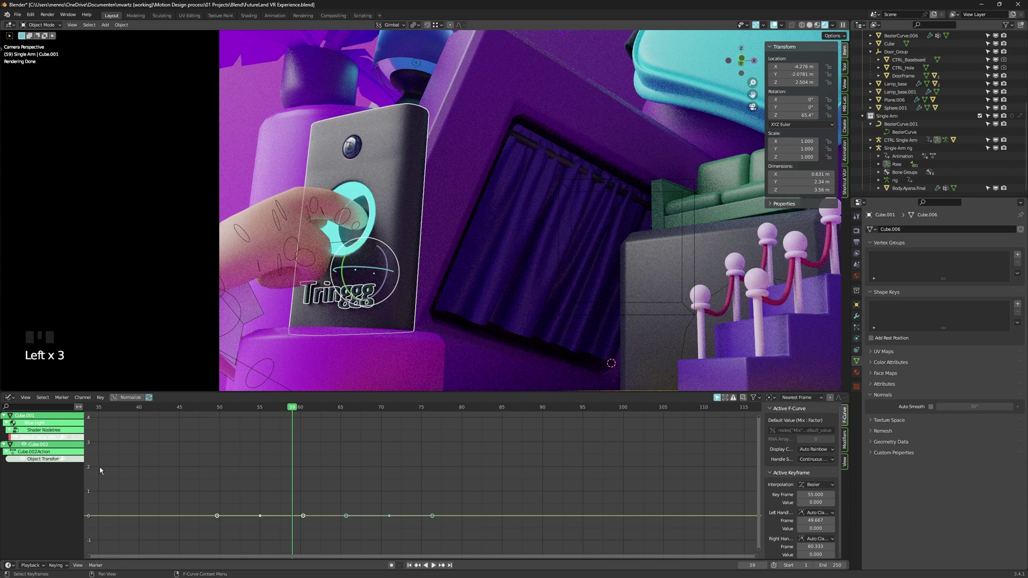
Move the Mix factor keyframe so the ring flashes yellow-green then returns to cyan, and scrub to frame 70 to check.
left_click(167, 481)
left_click(42, 441)
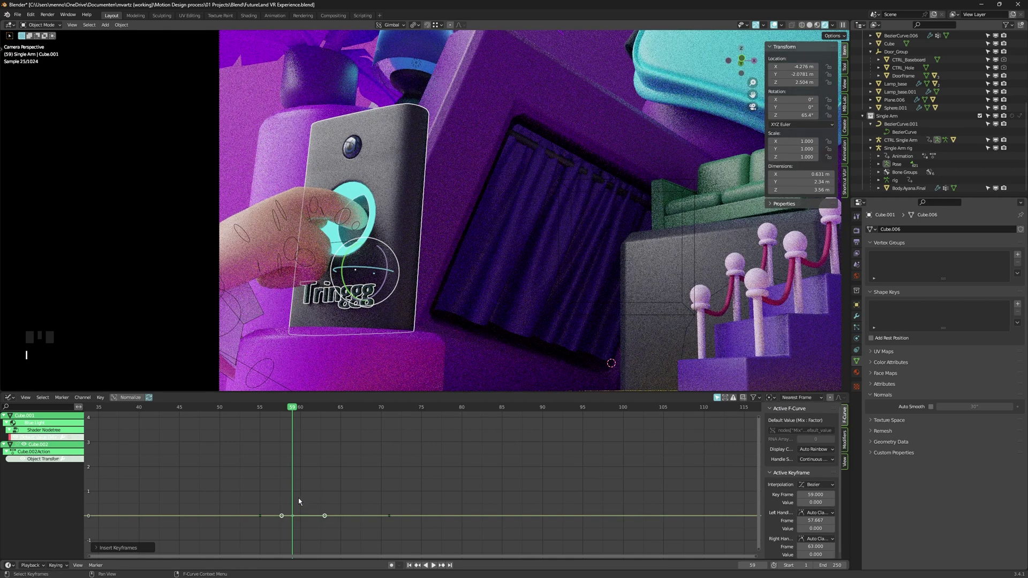
left_click(303, 522)
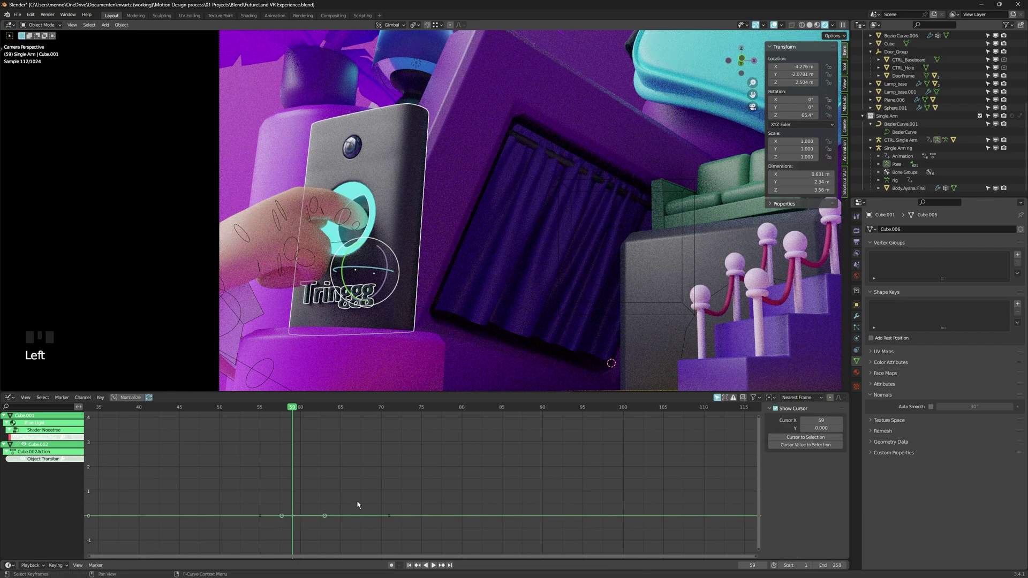
key("g")
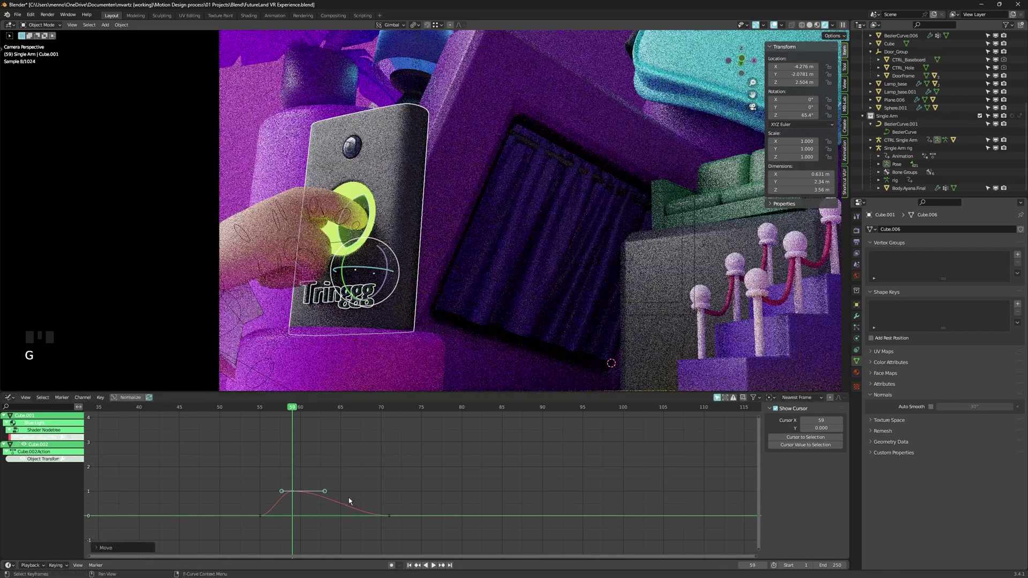
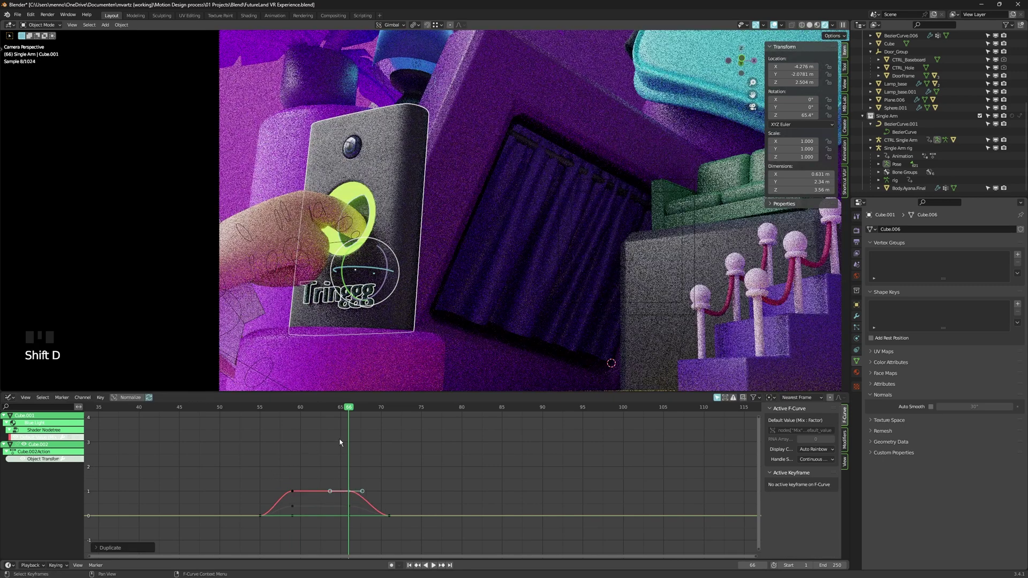
left_click_drag(356, 414, 946, 357)
Add a Corrective Smooth modifier to Body.Ayana.Final and place it between Armature and Subdivision.
left_click(951, 352)
left_click_drag(421, 266, 1023, 366)
left_click_drag(1023, 367, 1016, 332)
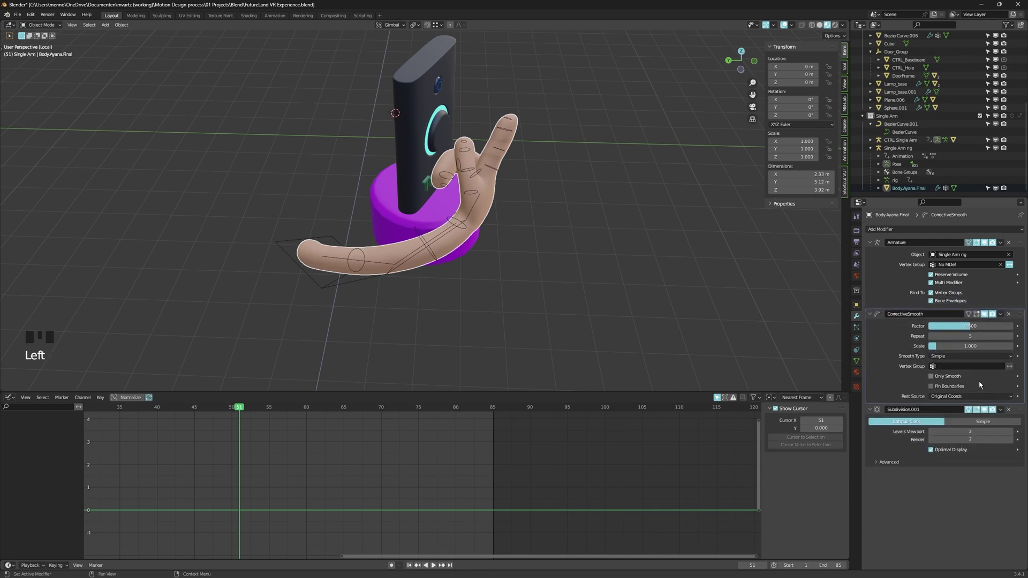